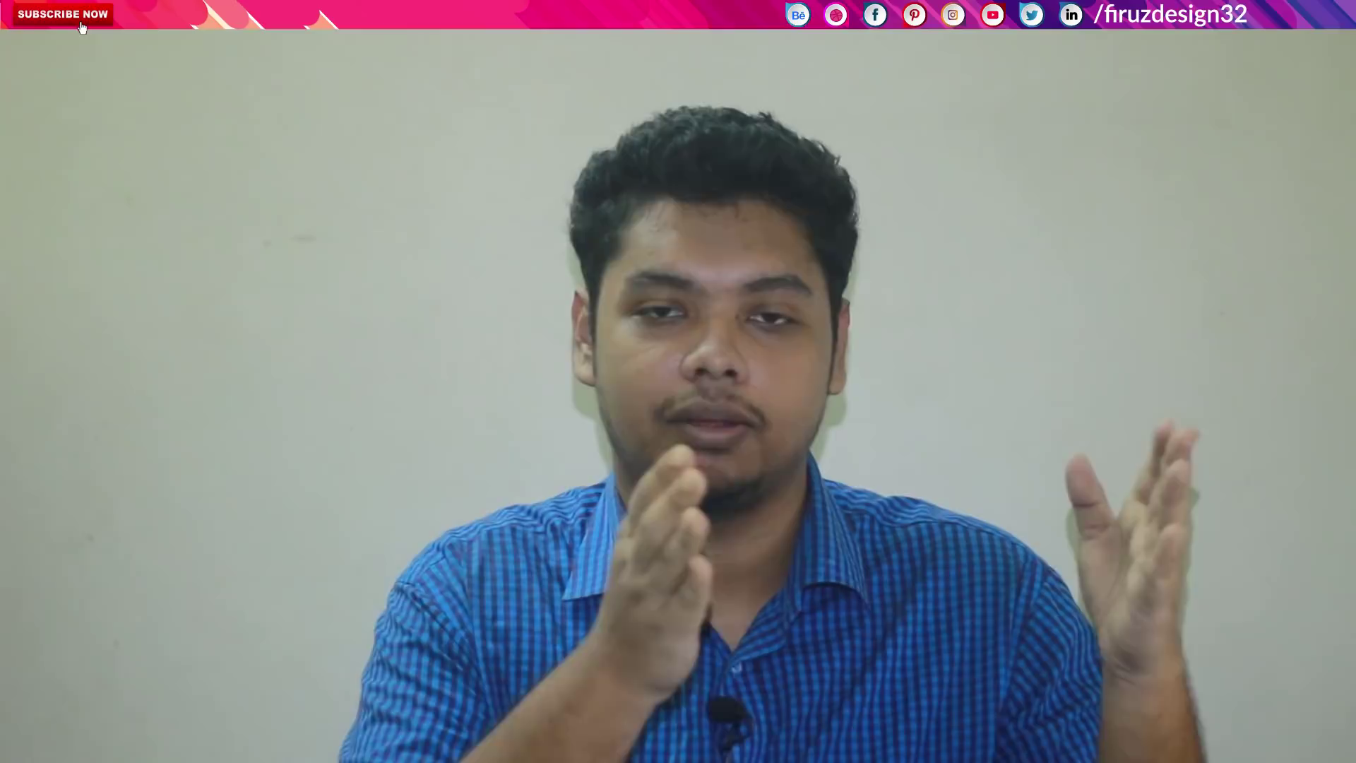
Show the Firuz Design page's Youtube Channel tab scrolled down to the grid of channel video thumbnails
{"action": "left_click", "coordinate": [415, 406]}
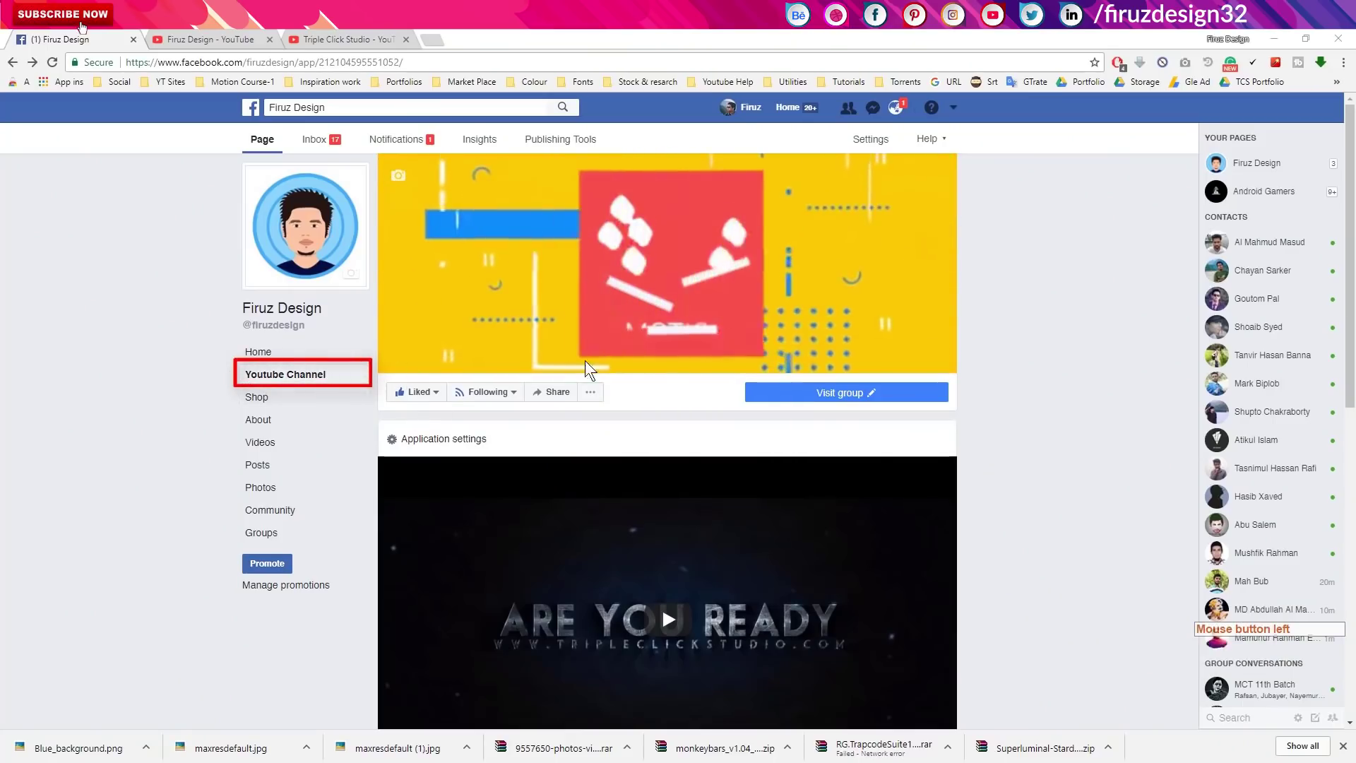
{"action": "middle_click", "coordinate": [85, 28]}
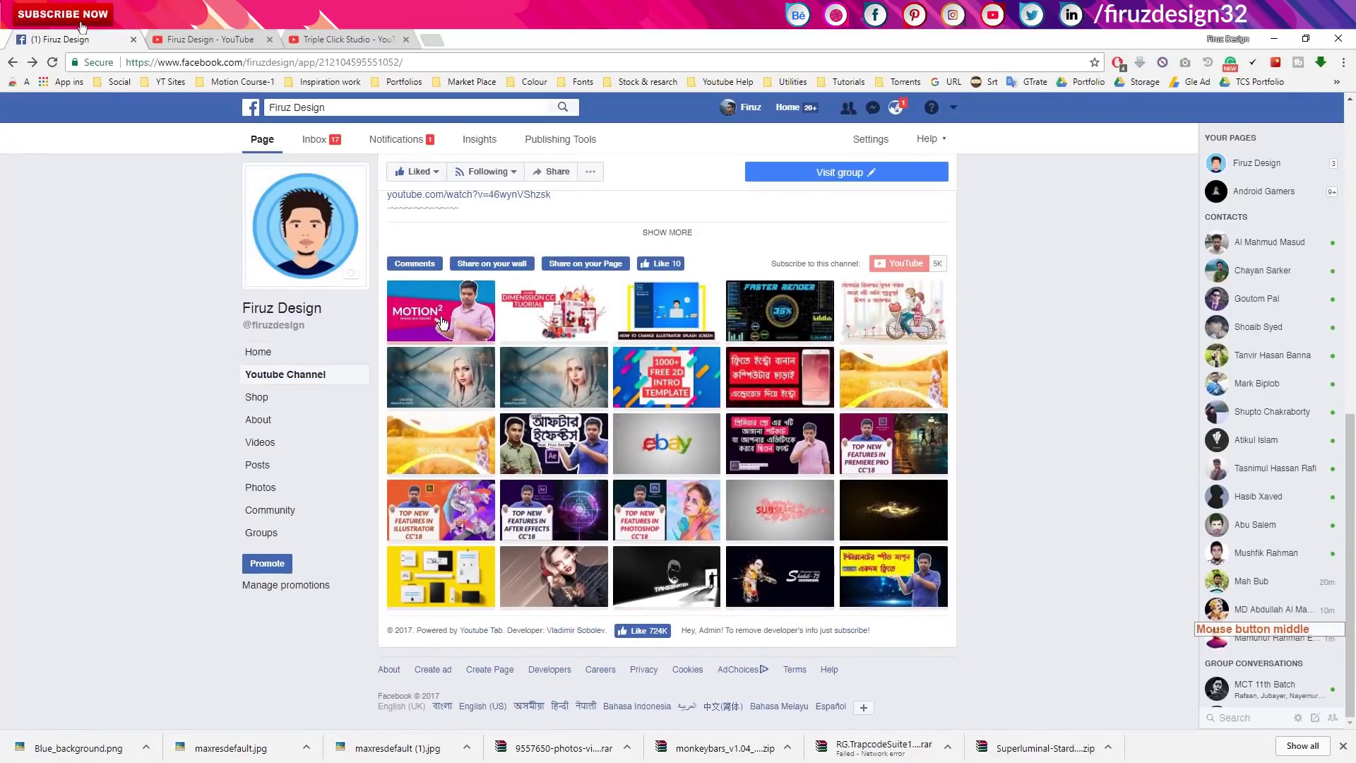
Subscribe to the Firuz Design channel, dismiss the confirmation and return to the tab's animated video cover
{"action": "left_click", "coordinate": [445, 317]}
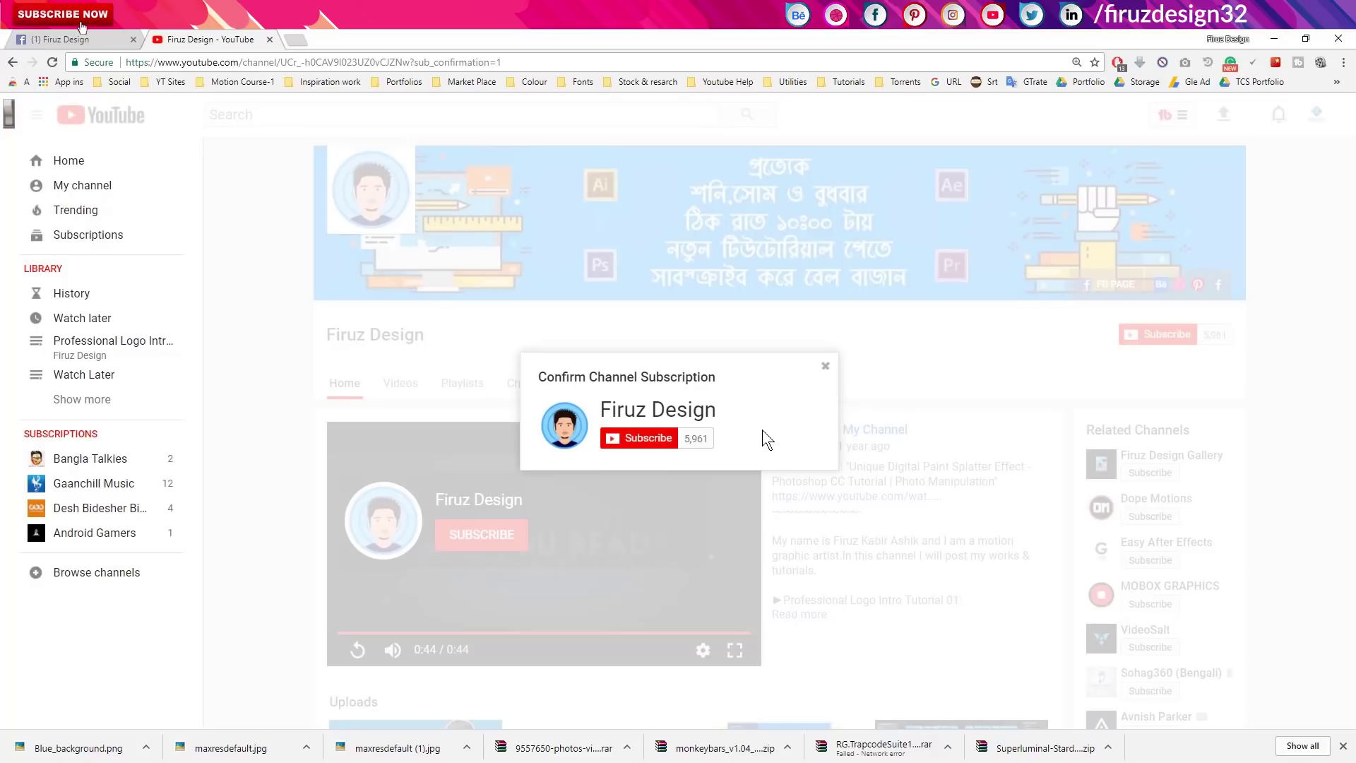
{"action": "left_click", "coordinate": [645, 448]}
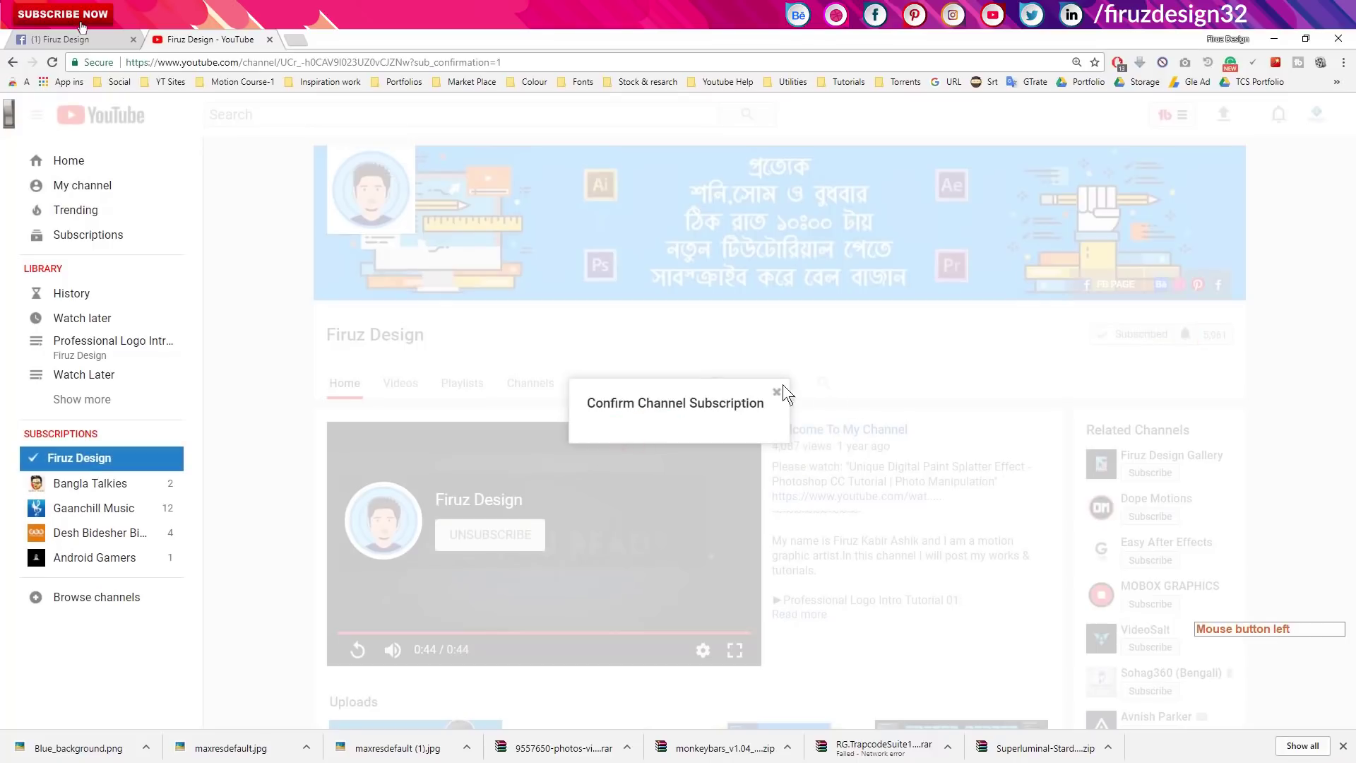
{"action": "left_click", "coordinate": [781, 396]}
{"action": "left_click", "coordinate": [1188, 344]}
{"action": "left_click", "coordinate": [545, 376]}
{"action": "left_click", "coordinate": [813, 481]}
Search Facebook for 'youtube tab' so the Youtube Tab app appears in the results
{"action": "left_click", "coordinate": [103, 30]}
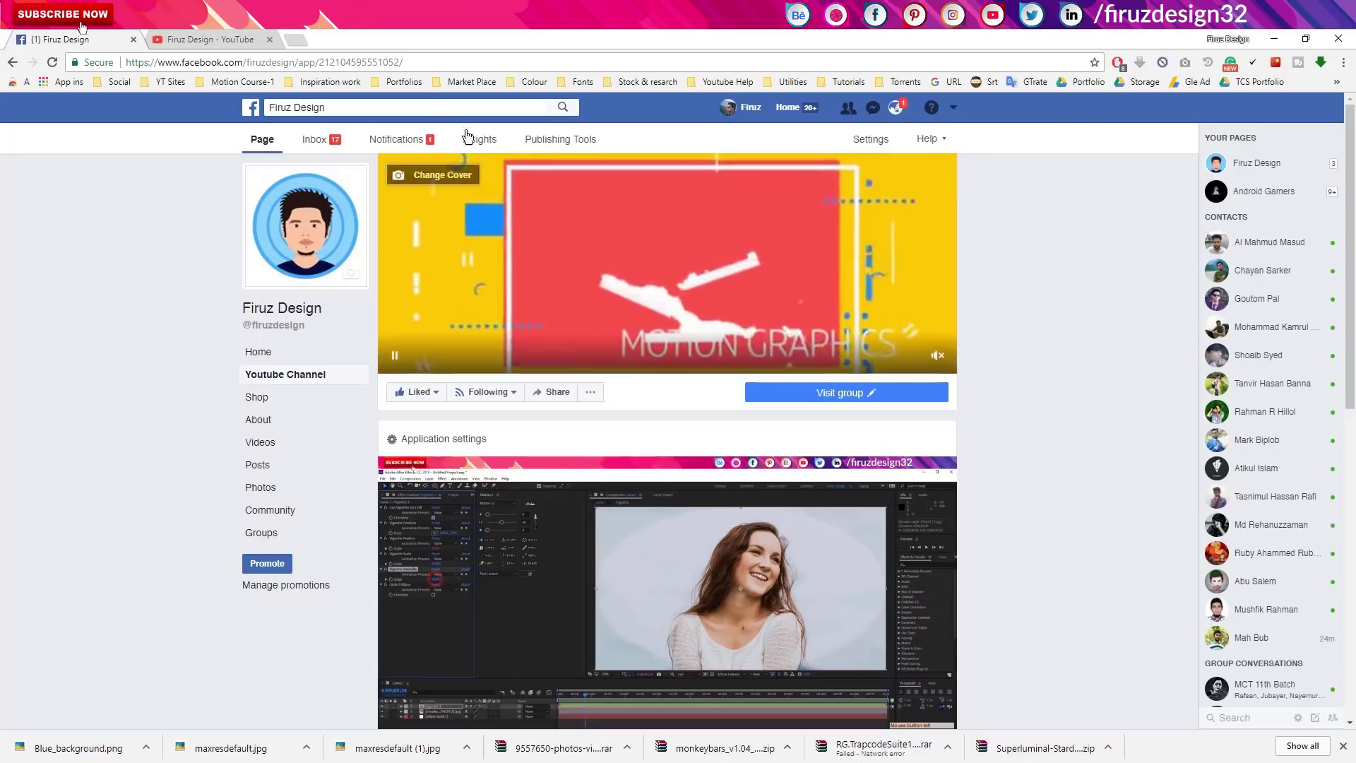
{"action": "left_click", "coordinate": [85, 28]}
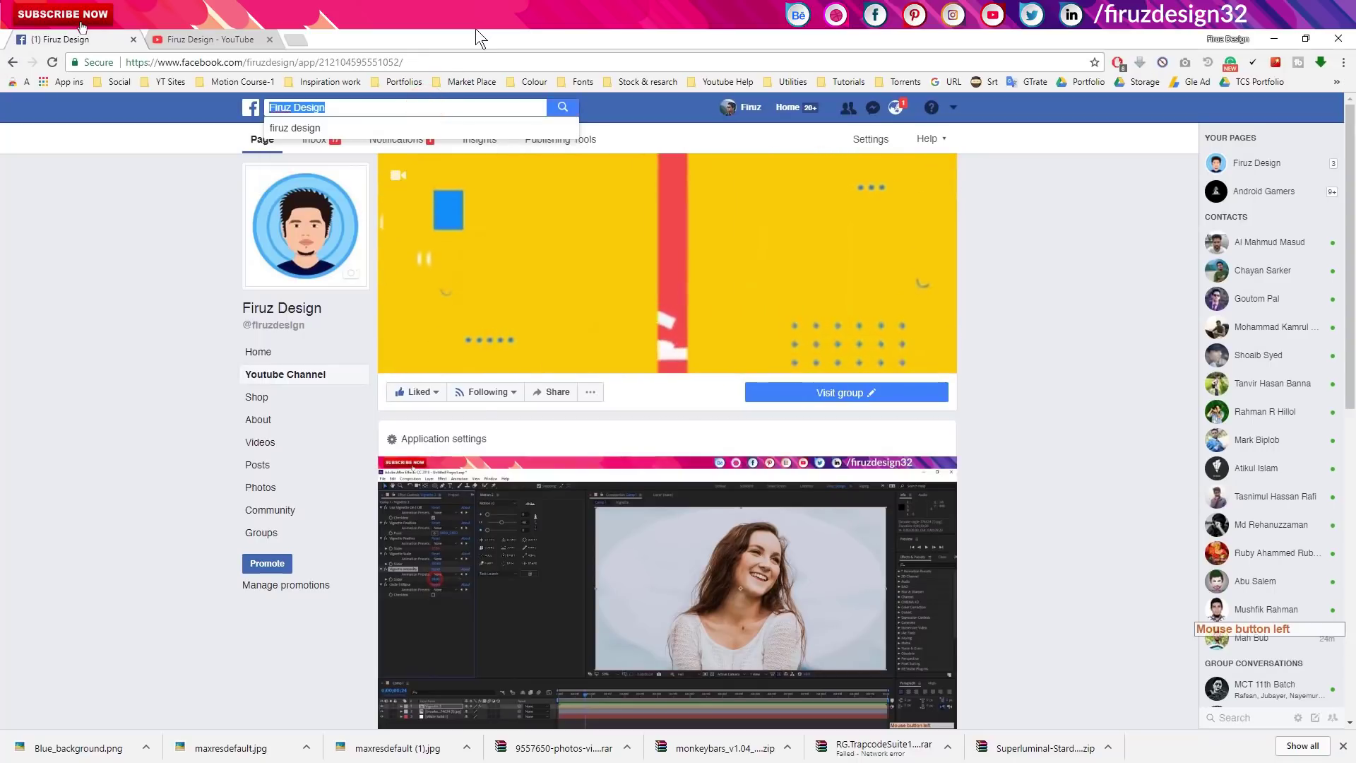
{"action": "left_click", "coordinate": [480, 29]}
{"action": "key", "text": "space"}
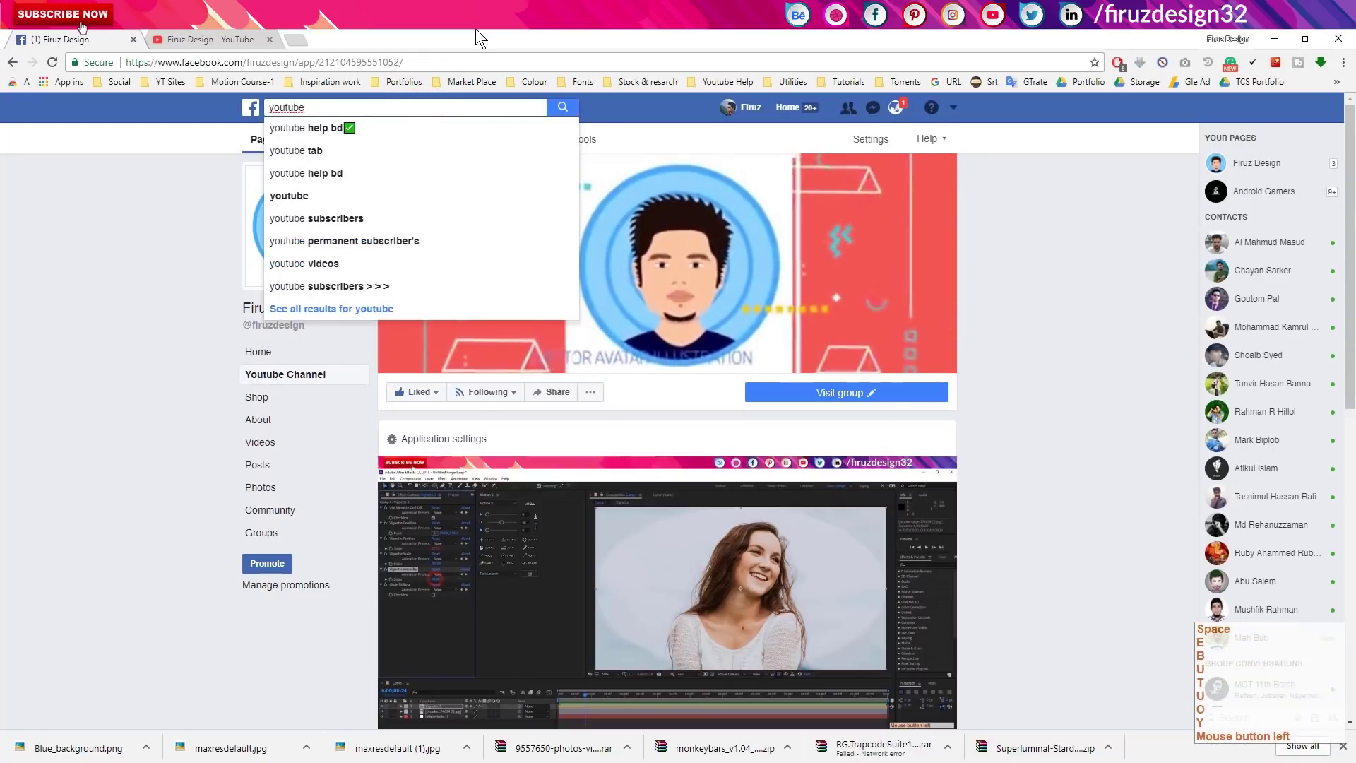
{"action": "key", "text": "Down"}
{"action": "key", "text": "Down"}
{"action": "key", "text": "Return"}
{"action": "key", "text": "Return"}
{"action": "key", "text": "Down"}
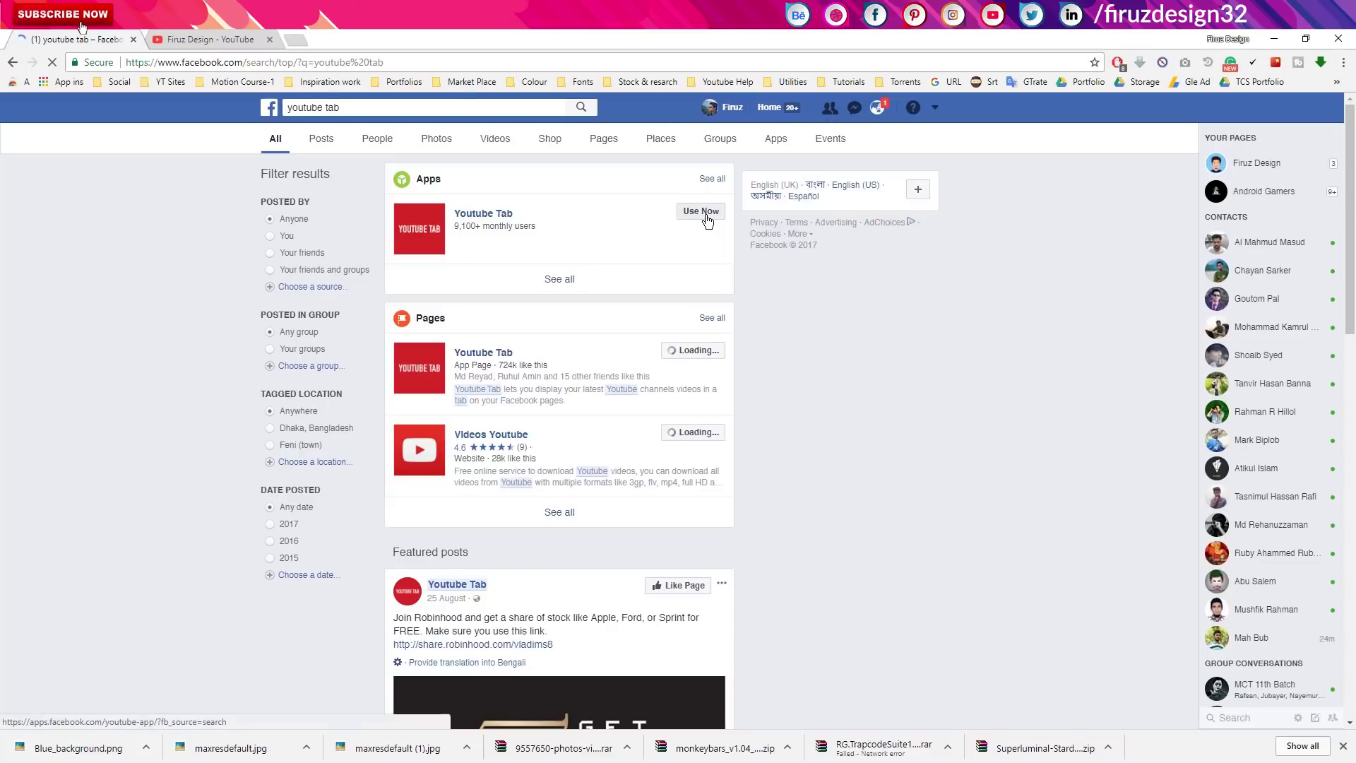
Start using the Youtube Tab app and choose to add it to one of my pages
{"action": "left_click", "coordinate": [713, 221]}
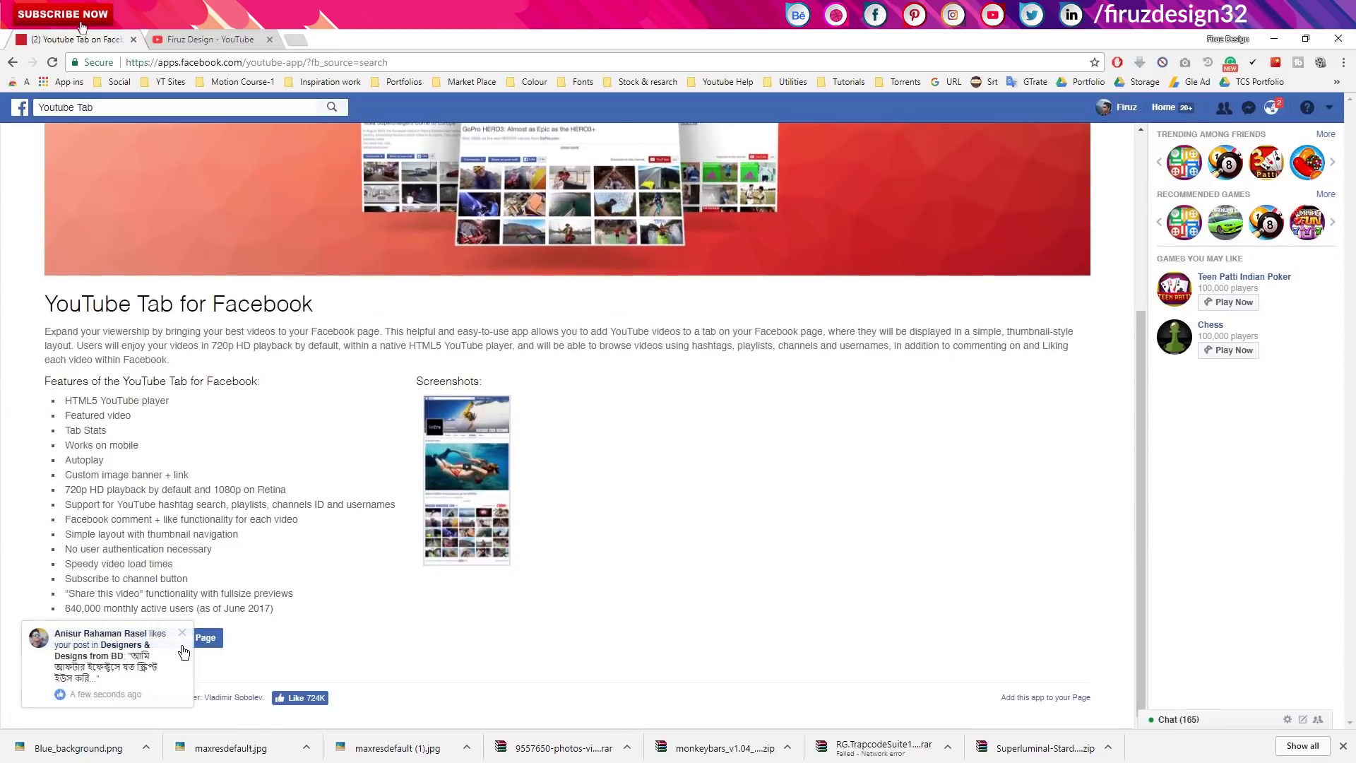
{"action": "left_click", "coordinate": [191, 639]}
{"action": "left_click", "coordinate": [101, 646]}
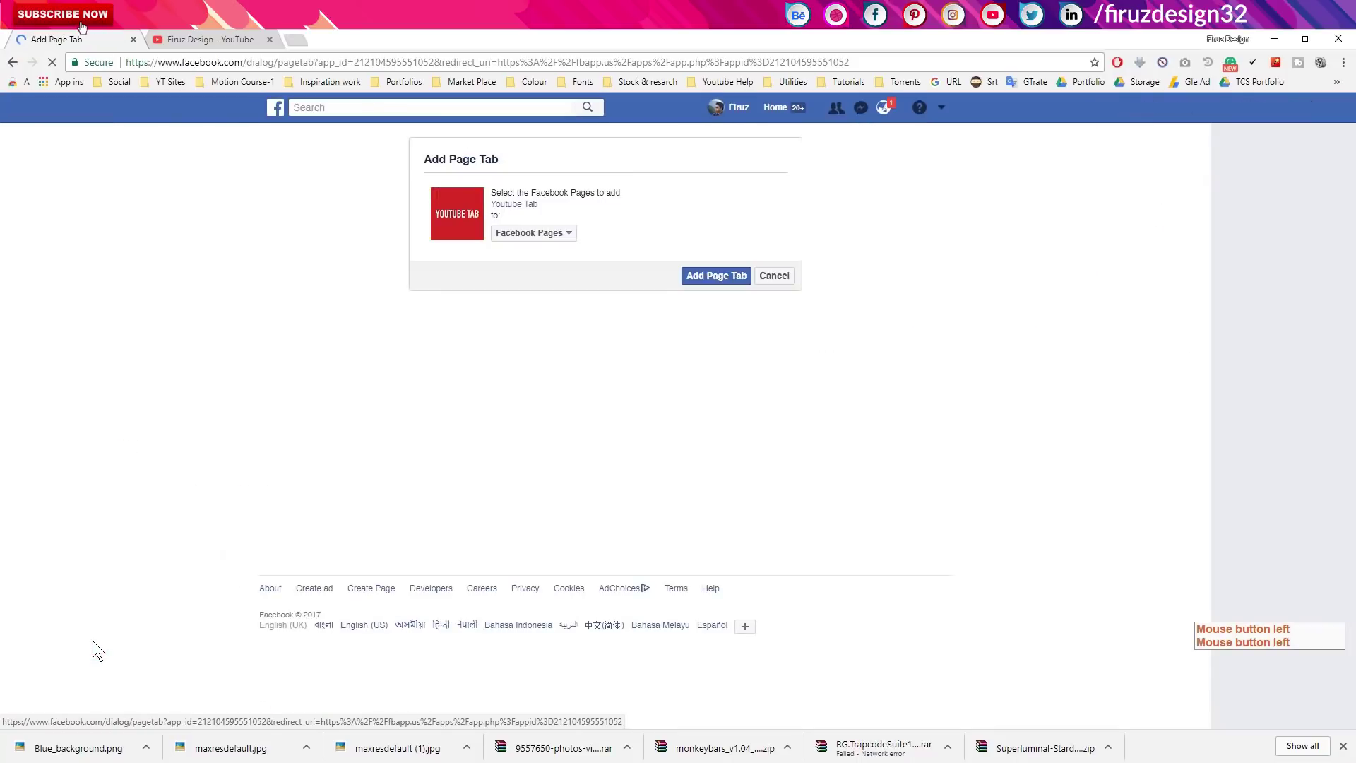
Choose Triple Click Studio Firuz Design as the destination page and add the page tab
{"action": "left_click", "coordinate": [538, 237]}
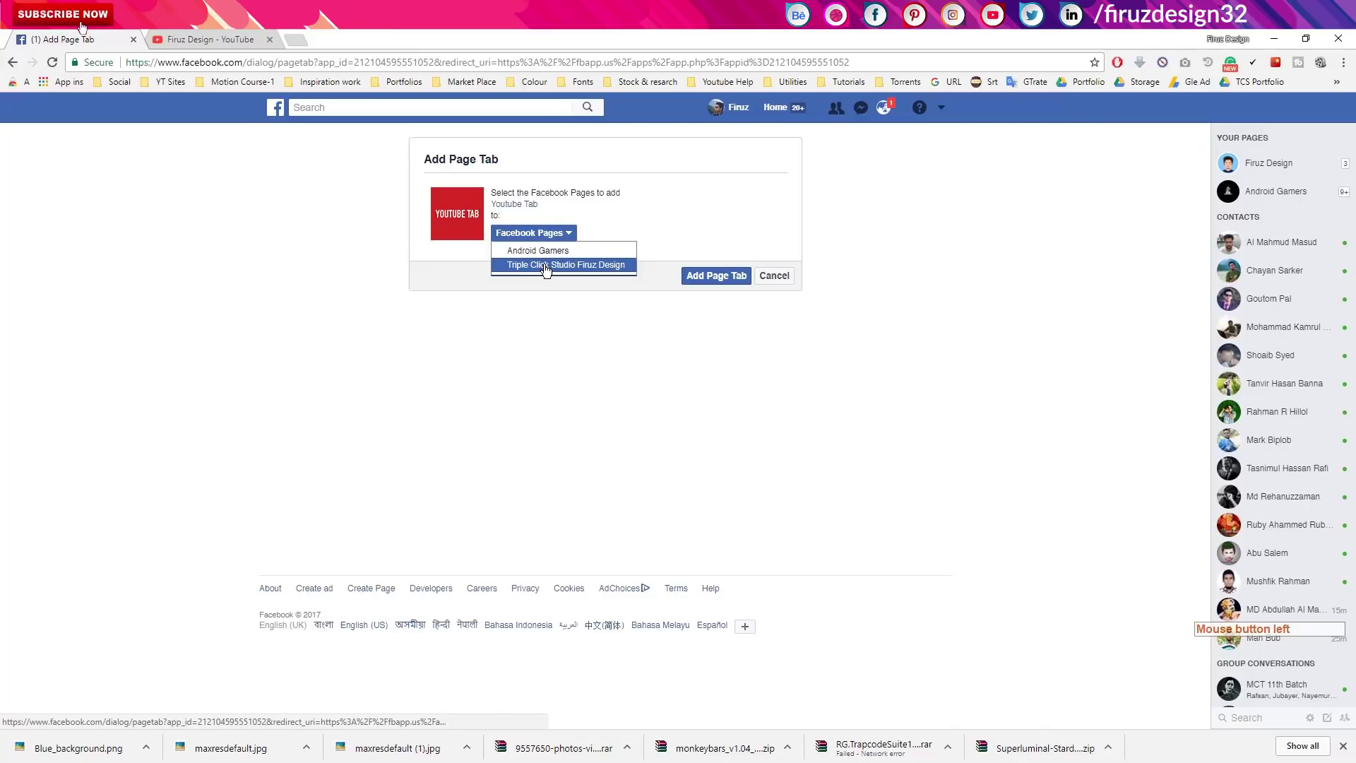
{"action": "left_click", "coordinate": [551, 269]}
{"action": "left_click", "coordinate": [703, 216]}
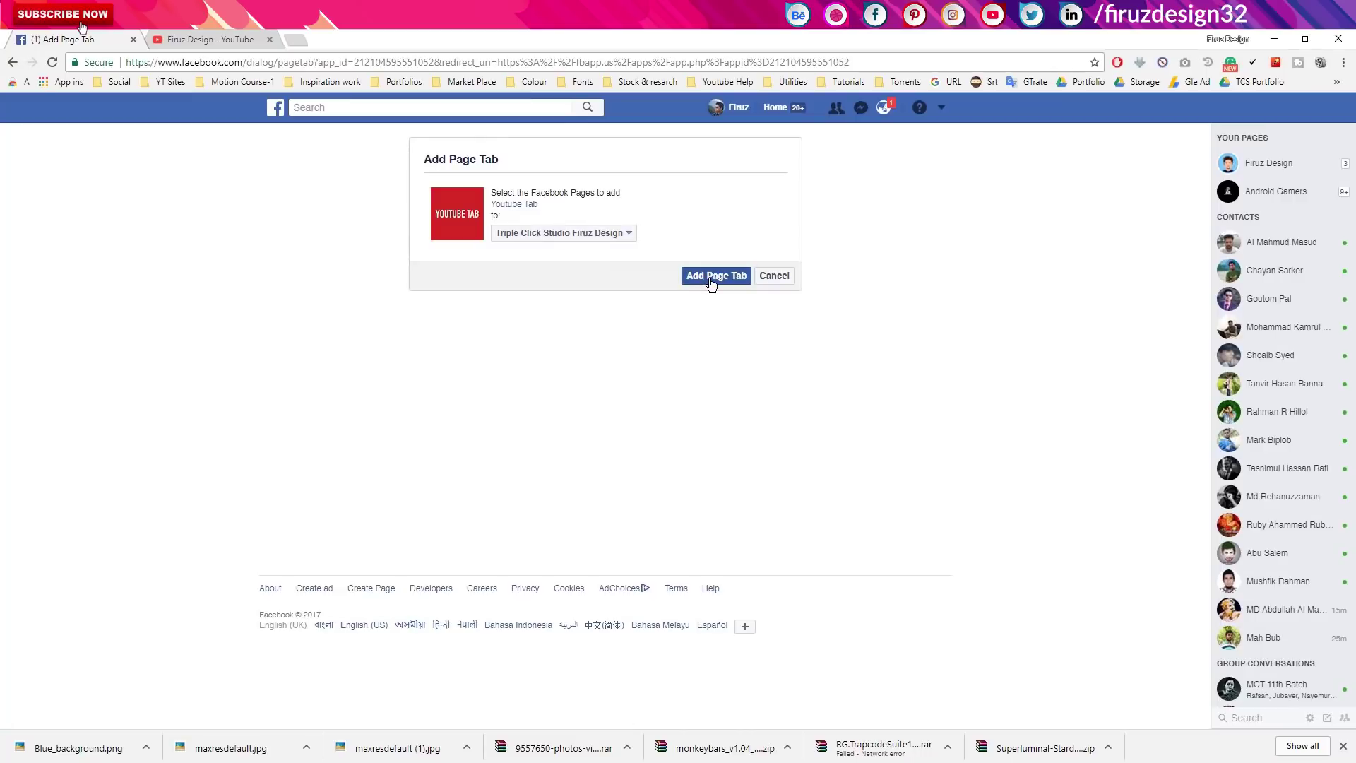
Go to the Triple Click Studio Firuz Design page's new YouTube tab settings and the YT Sites bookmarks folder
{"action": "left_click", "coordinate": [718, 285]}
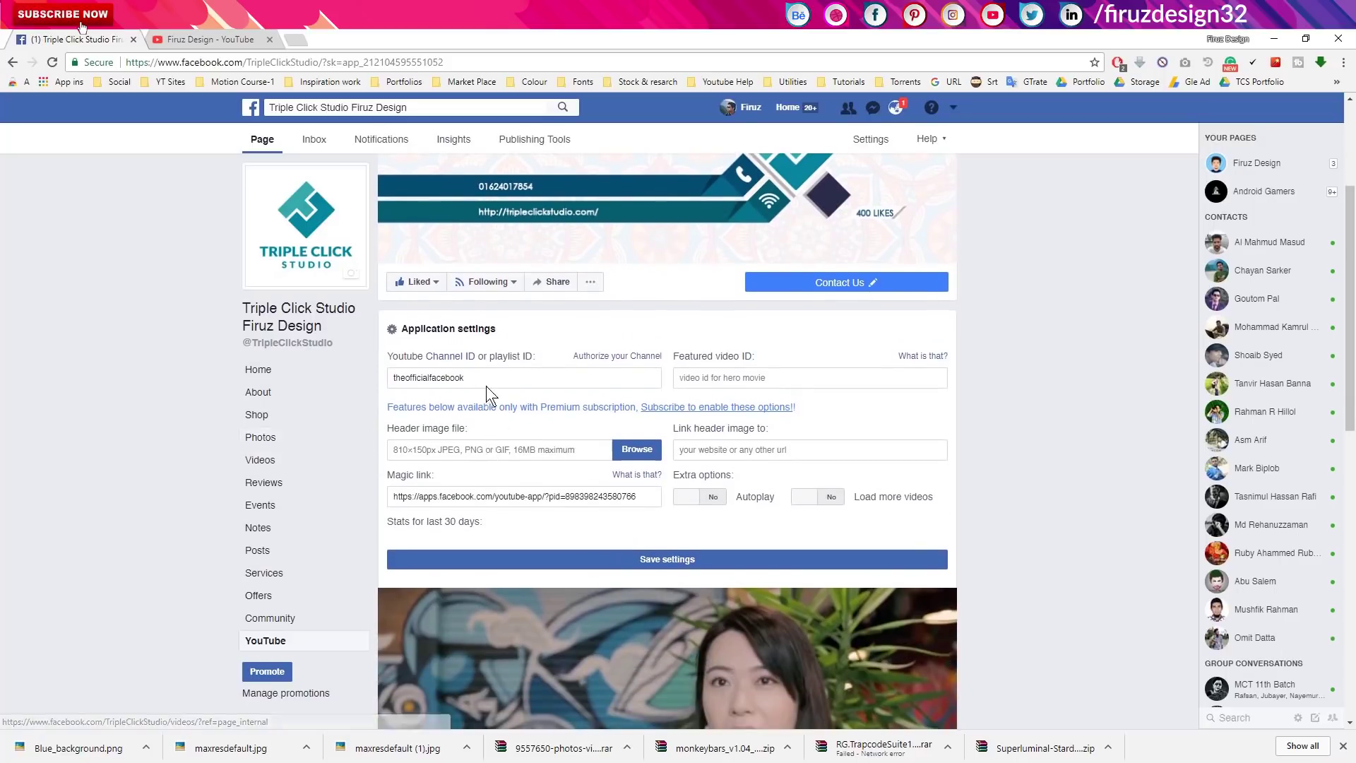
{"action": "left_click", "coordinate": [175, 89]}
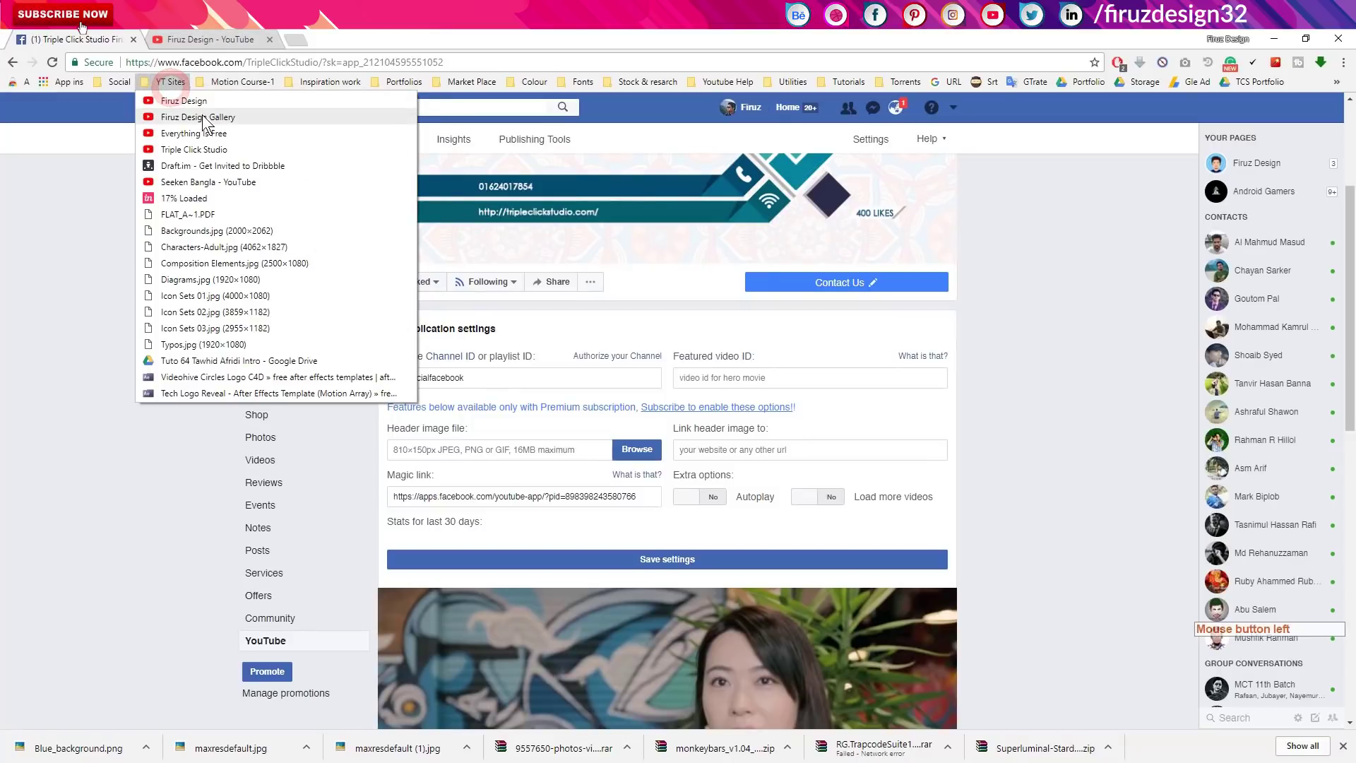
Copy the Triple Click Studio channel ID from its YouTube URL and select the Facebook tab's Youtube Channel ID value
{"action": "middle_click", "coordinate": [199, 151]}
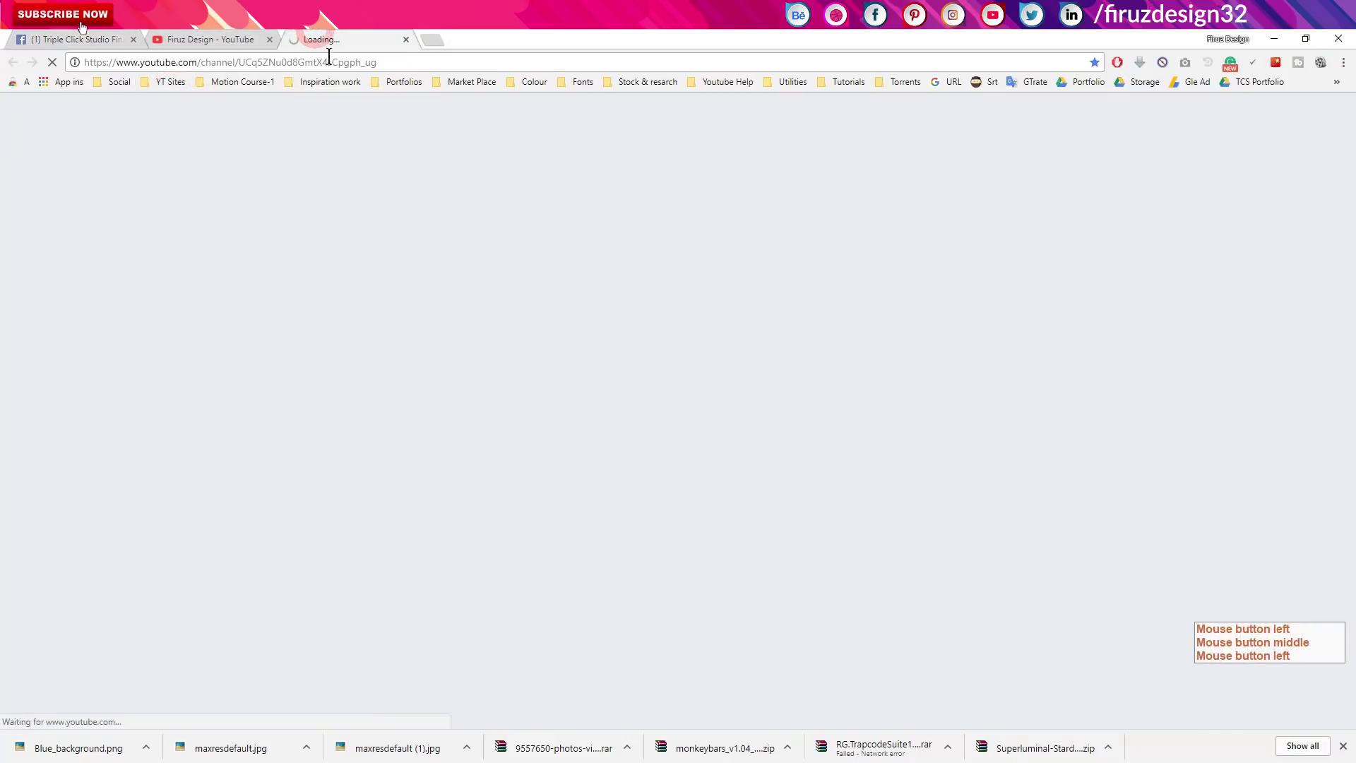
{"action": "left_click", "coordinate": [397, 277]}
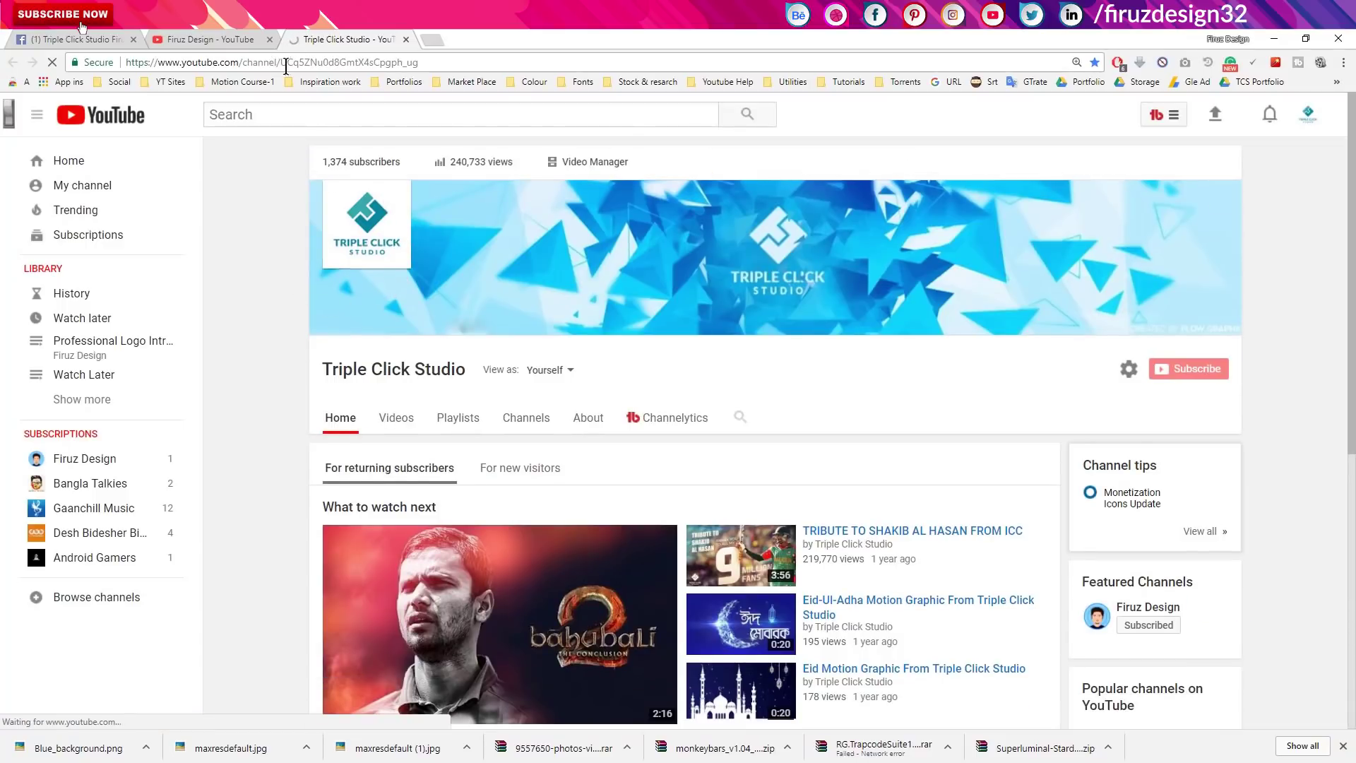
{"action": "left_click", "coordinate": [85, 28]}
{"action": "key", "text": "ctrl+c"}
{"action": "left_click", "coordinate": [67, 29]}
{"action": "left_click", "coordinate": [84, 29]}
Paste the channel ID and upload 4-2-subscribe-png-2-thumb.png as the tab's header image
{"action": "key", "text": "ctrl+v"}
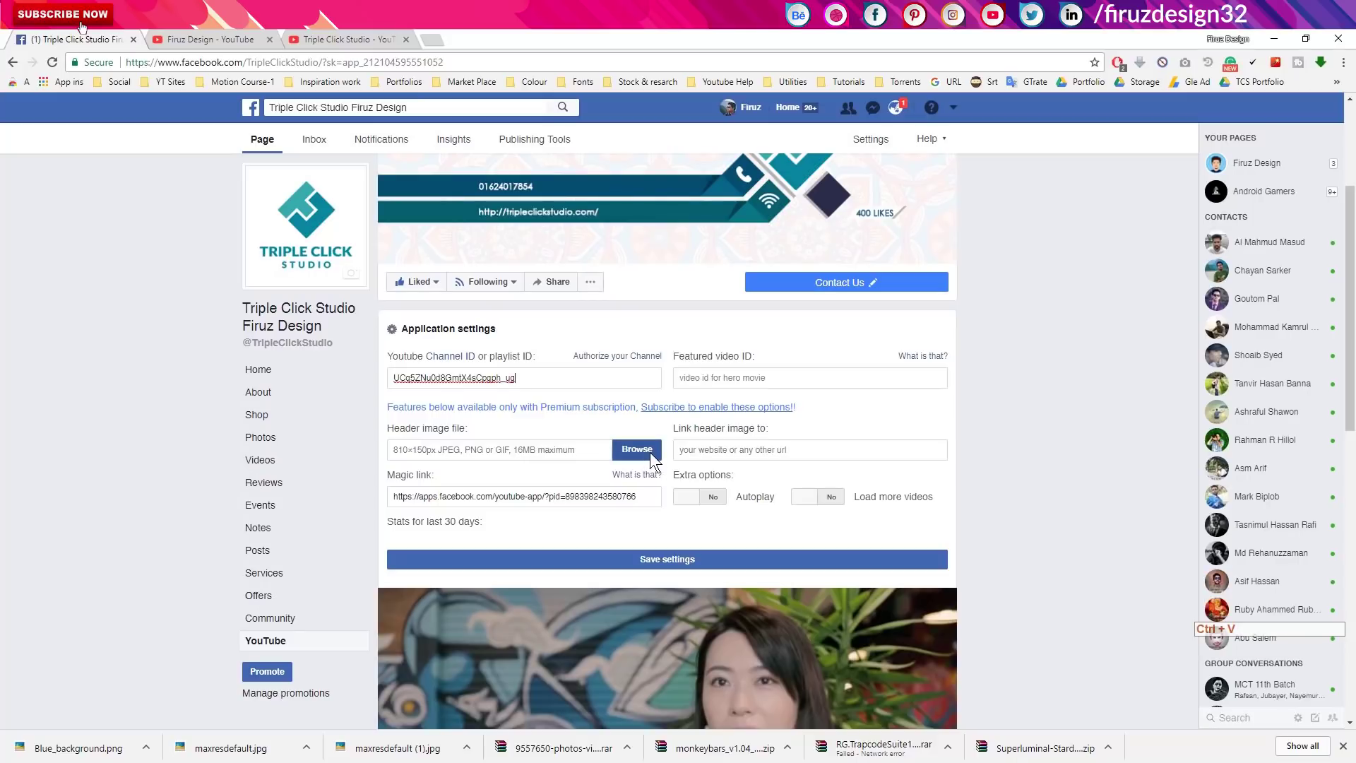
{"action": "left_click", "coordinate": [650, 451]}
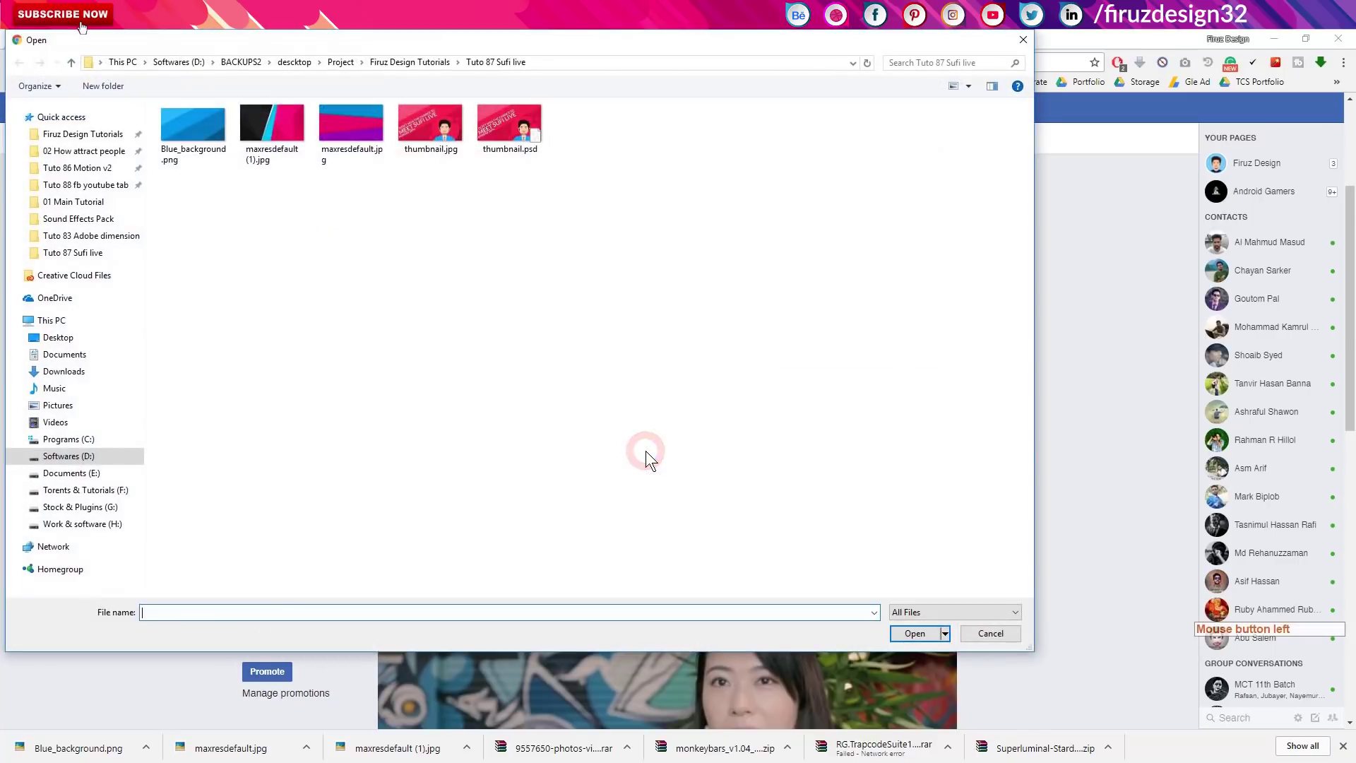
{"action": "left_click", "coordinate": [388, 62]}
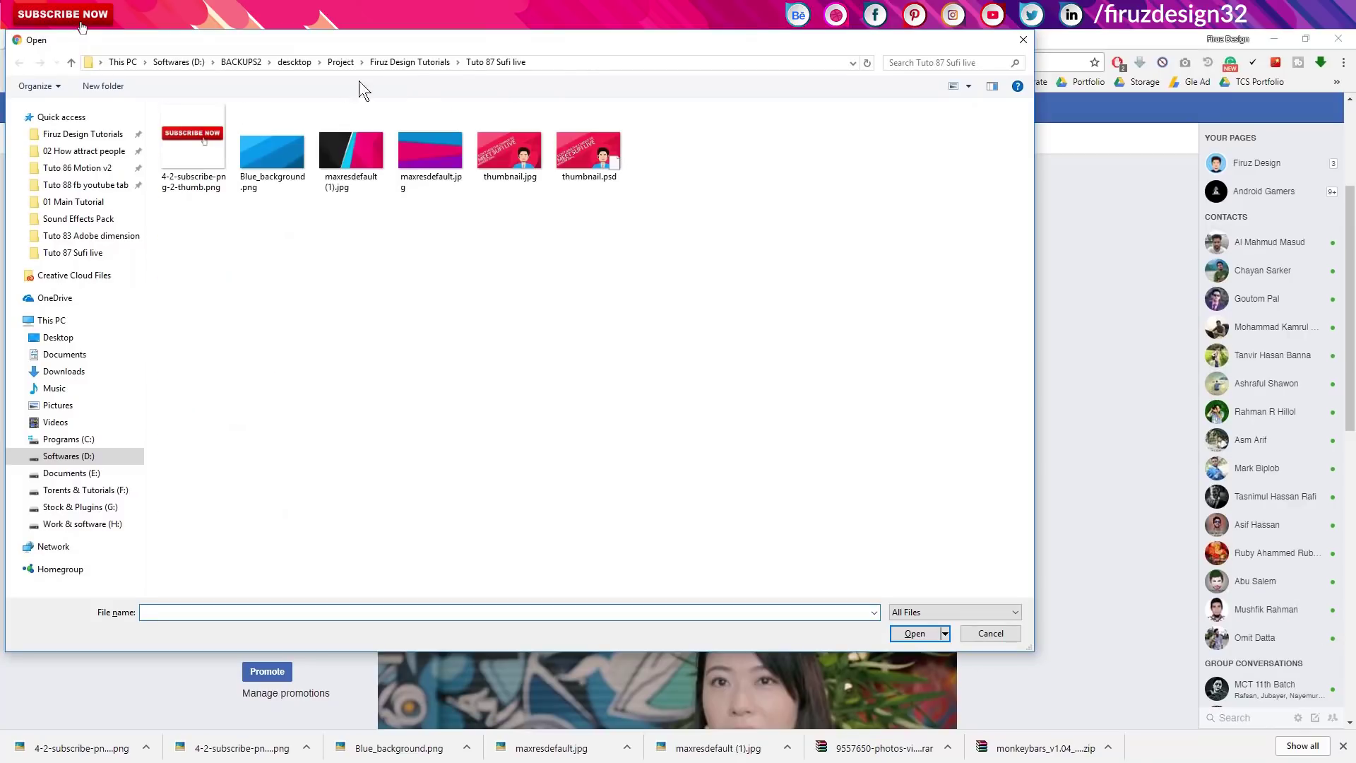
{"action": "left_click", "coordinate": [189, 127]}
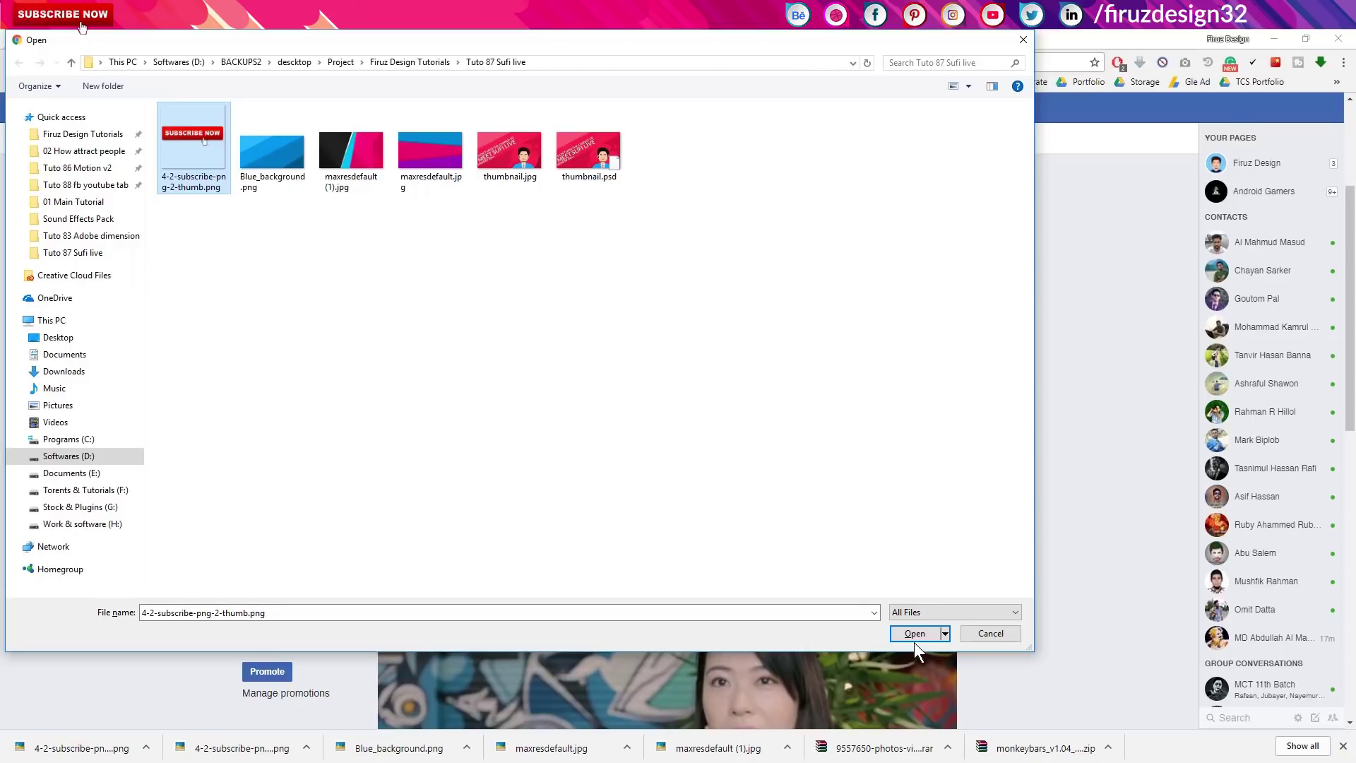
{"action": "left_click", "coordinate": [918, 636]}
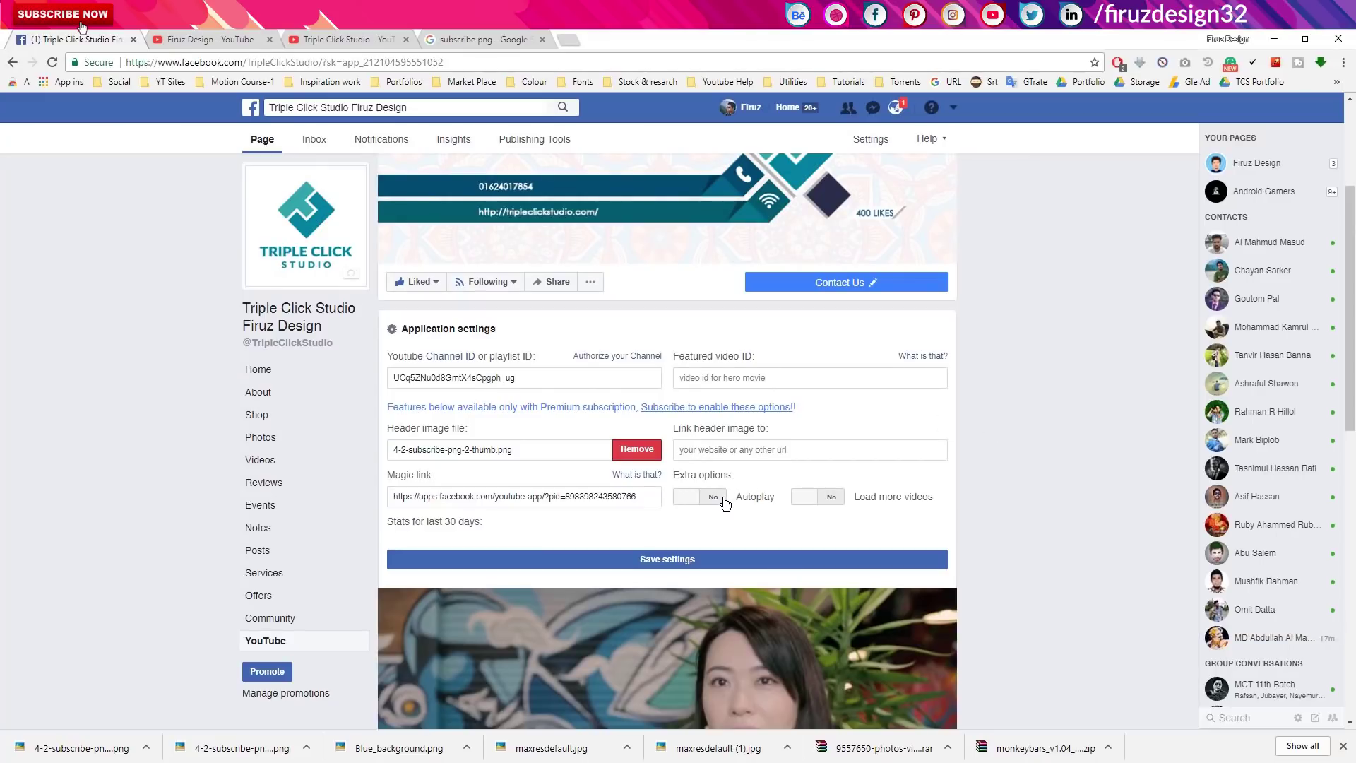
Set Autoplay and Load more videos to Yes, save settings and expand the featured Bahubali video's description
{"action": "left_click", "coordinate": [731, 503]}
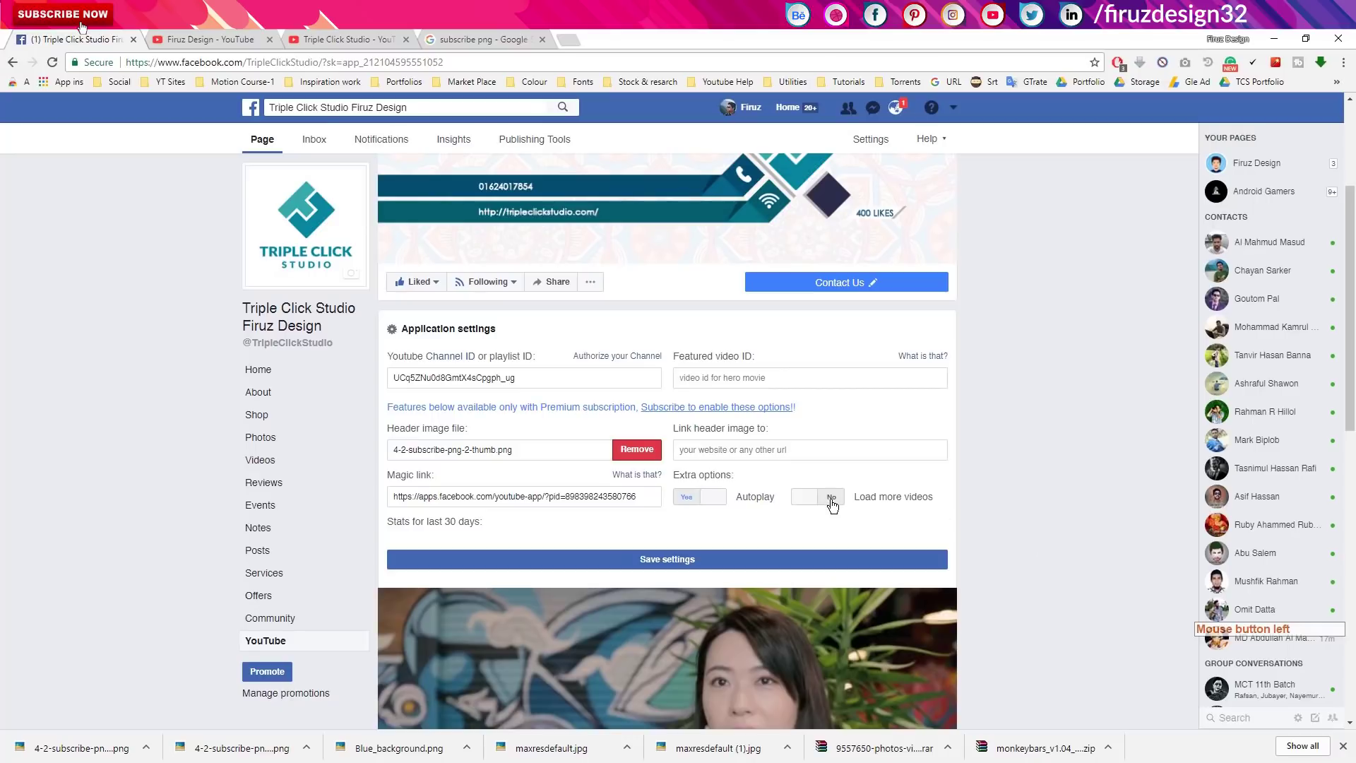
{"action": "left_click", "coordinate": [839, 505]}
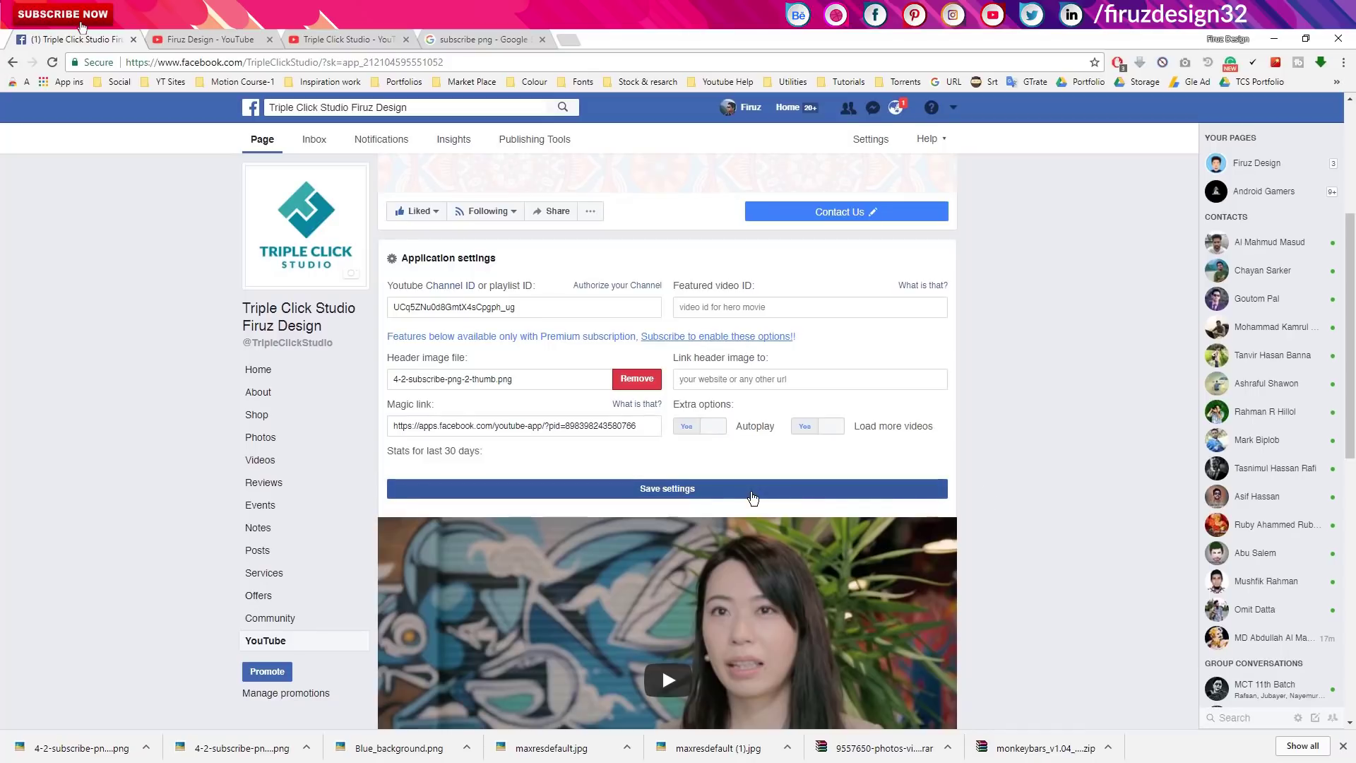
{"action": "left_click", "coordinate": [759, 498]}
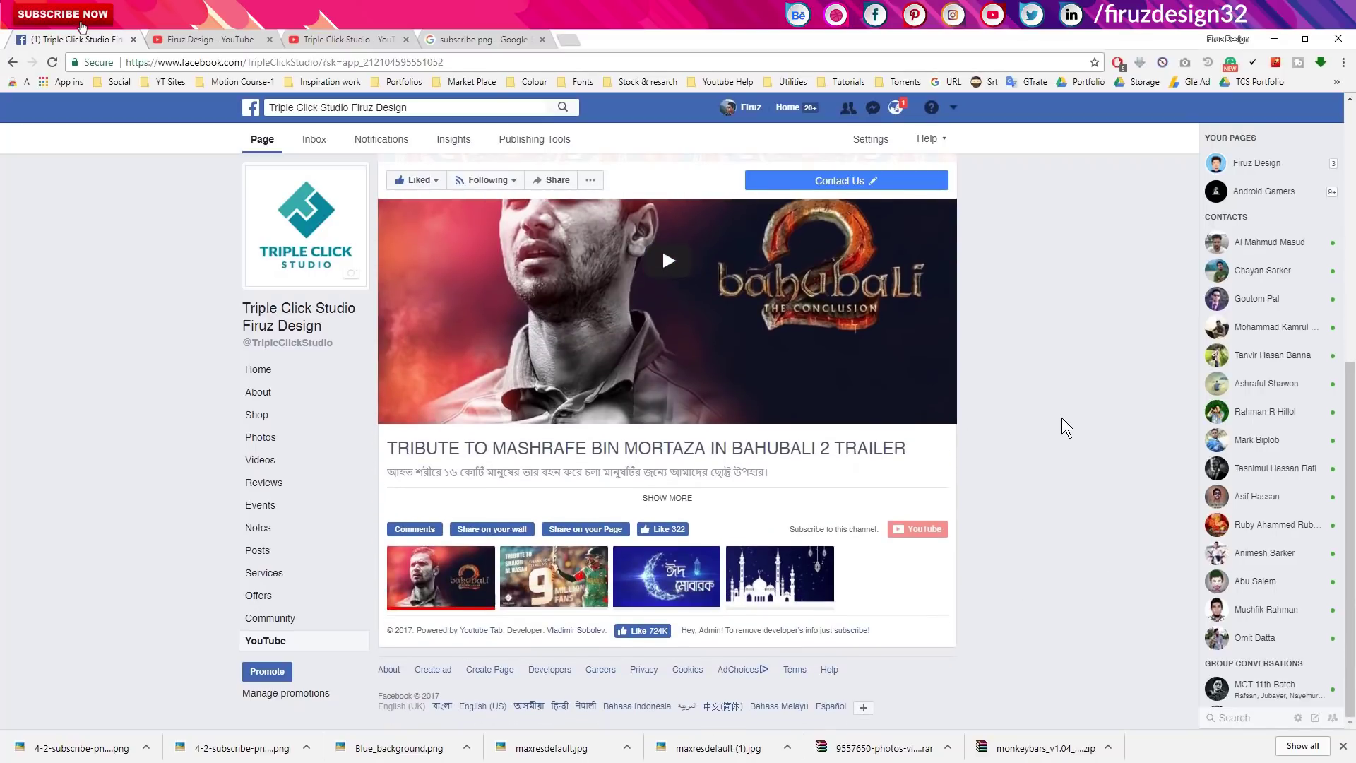
{"action": "left_click", "coordinate": [659, 640]}
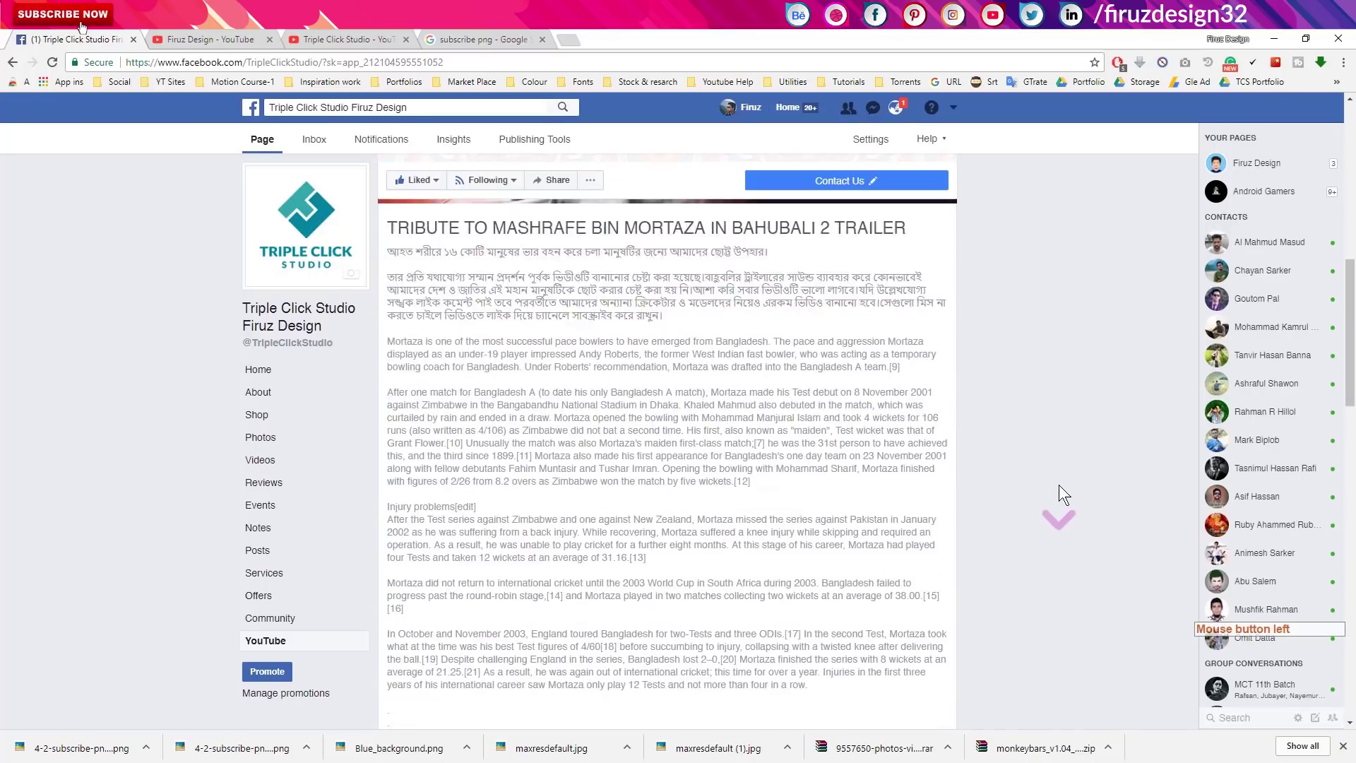
{"action": "left_click", "coordinate": [695, 712]}
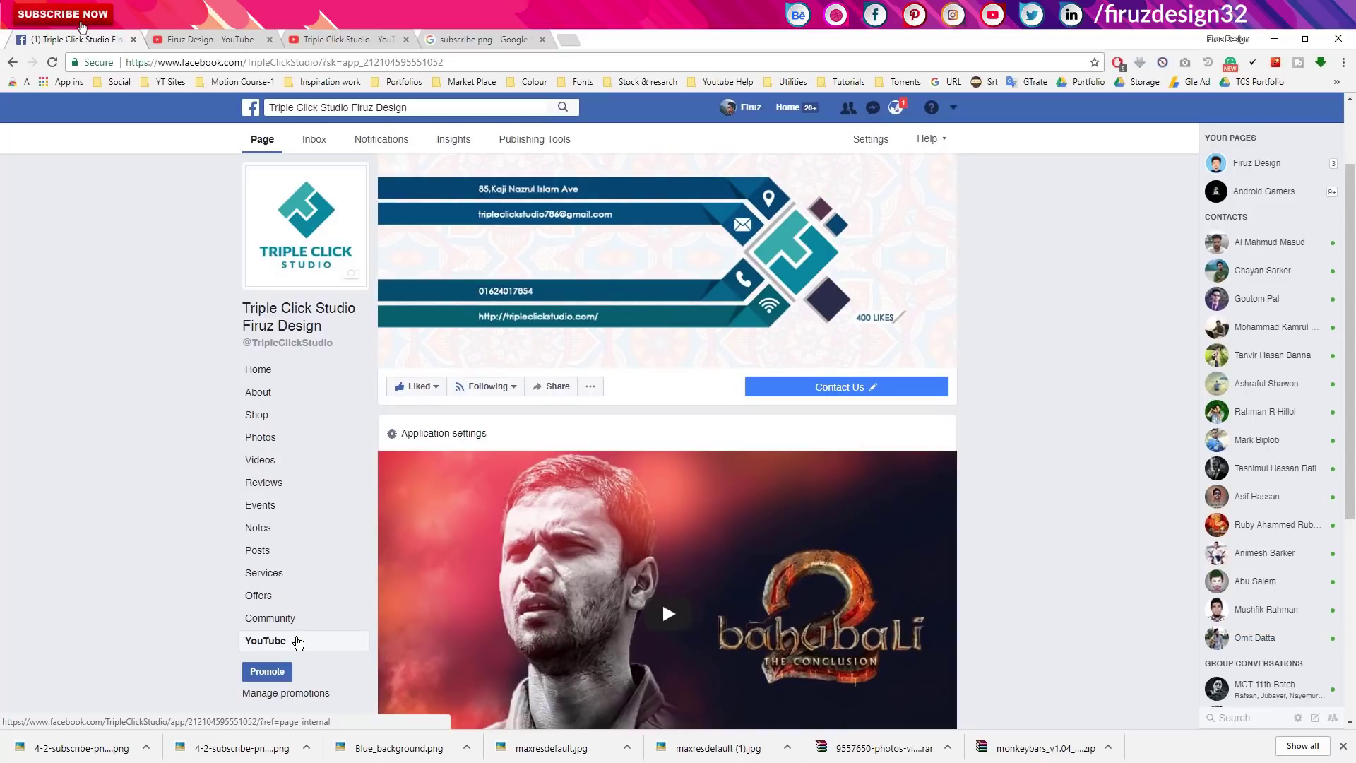
In Edit Page settings, place the YouTube tab right after Home and bring up its tab options
{"action": "left_click", "coordinate": [876, 149]}
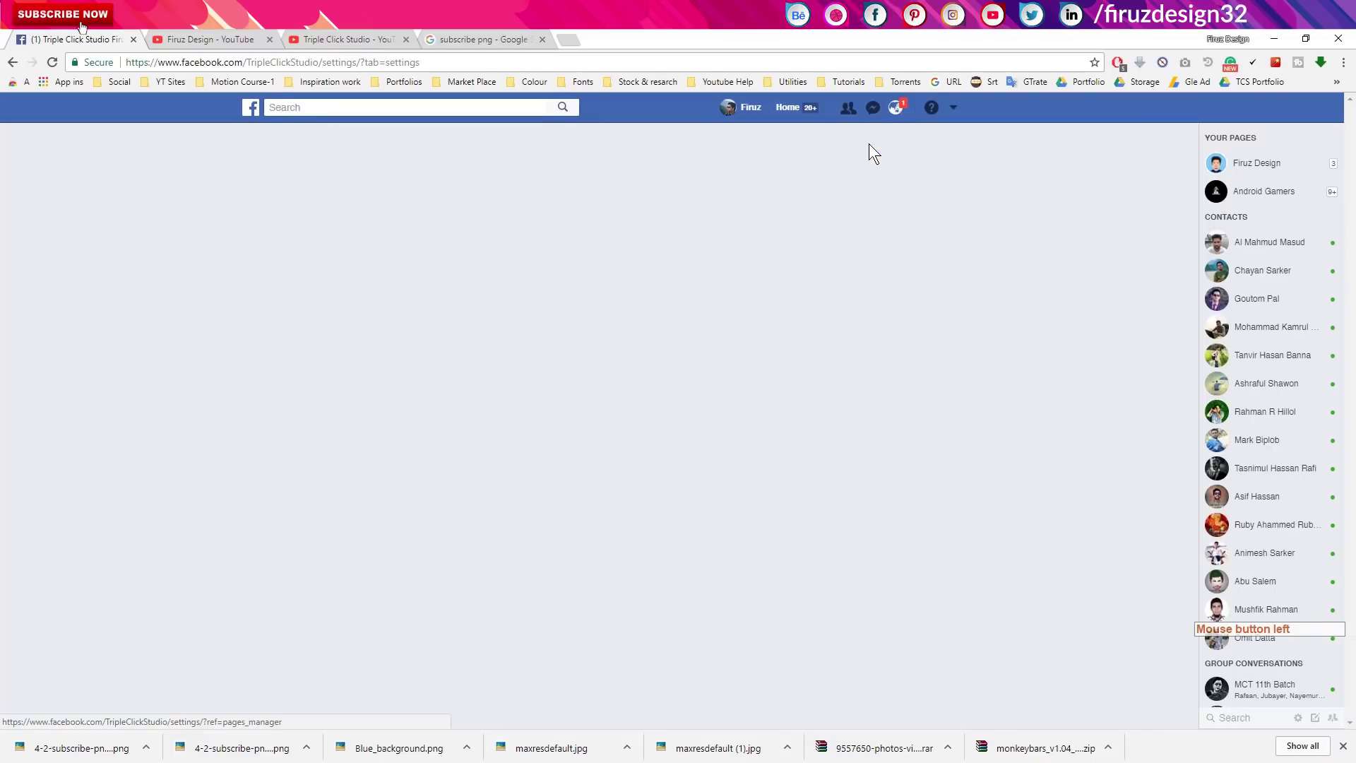
{"action": "left_click", "coordinate": [418, 236]}
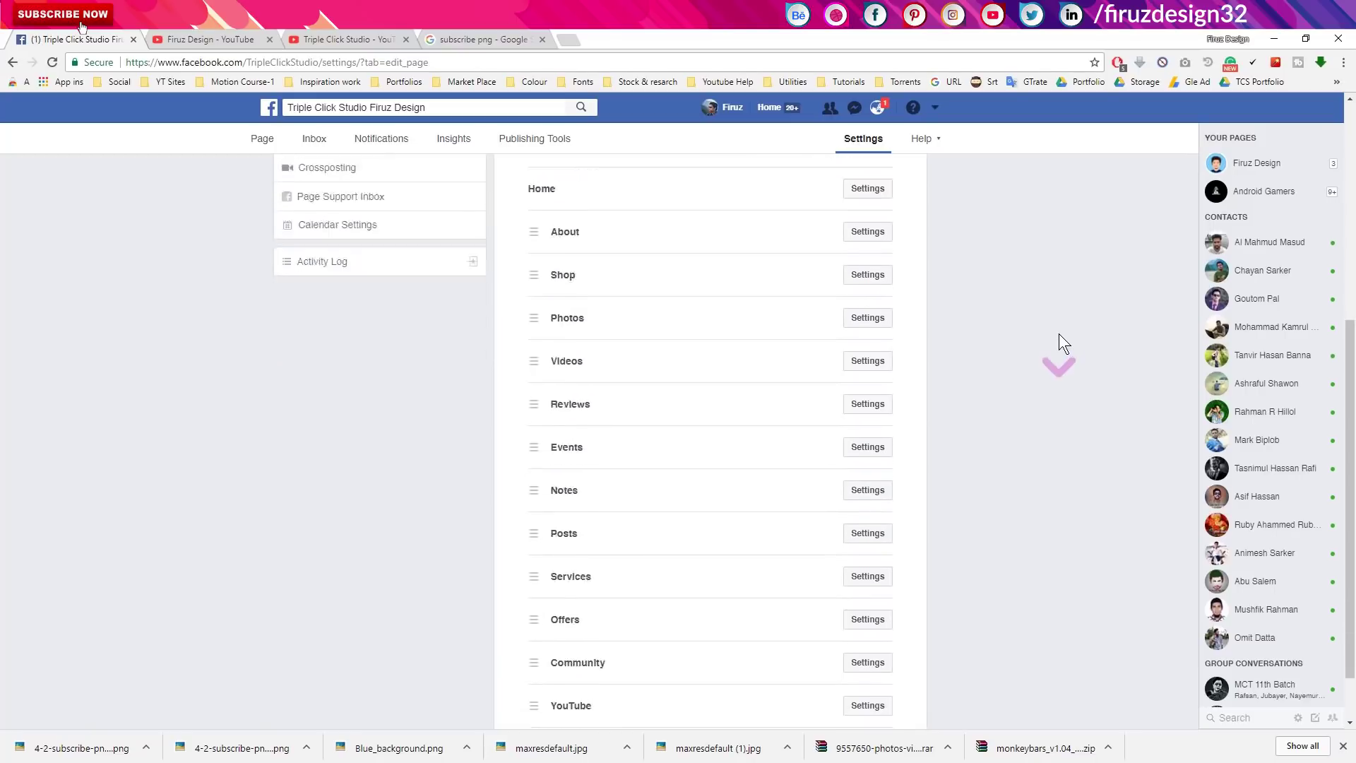
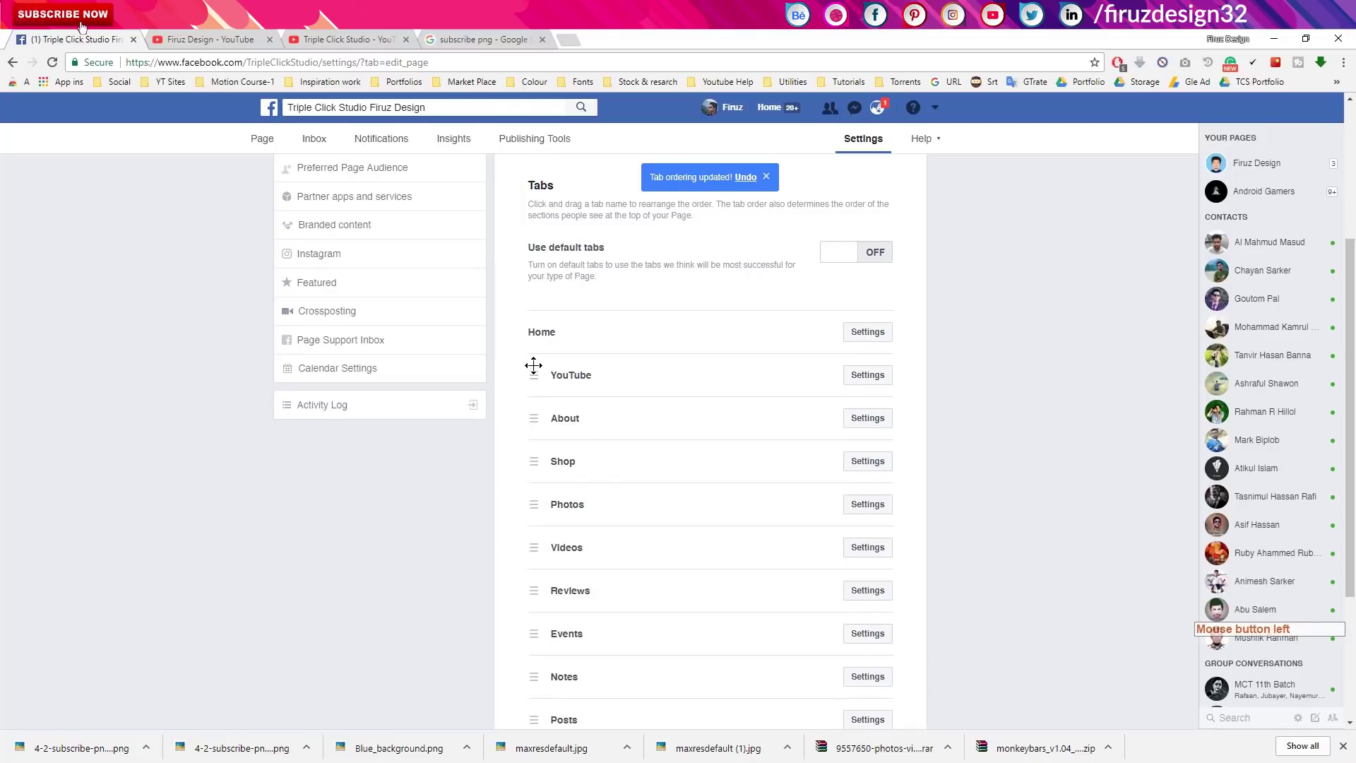
{"action": "left_click", "coordinate": [85, 28]}
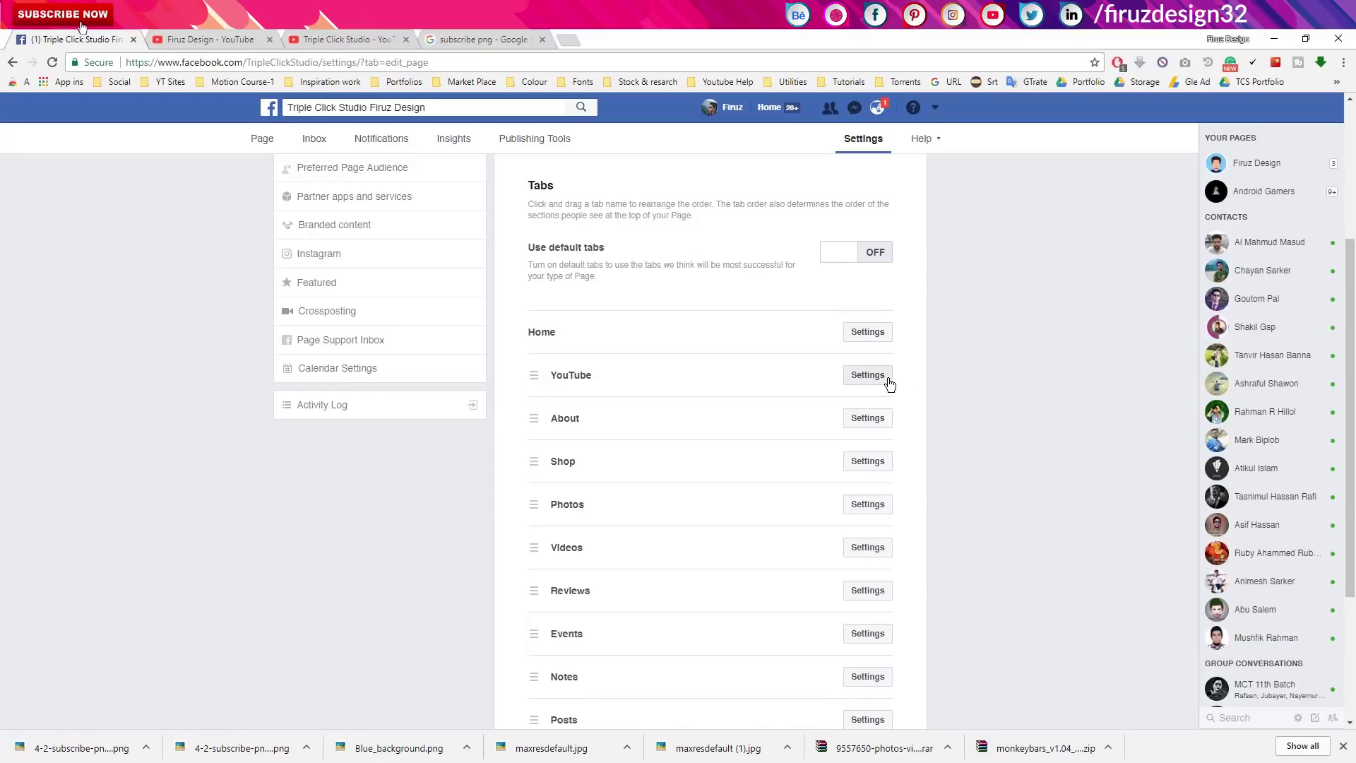
{"action": "left_click", "coordinate": [887, 384]}
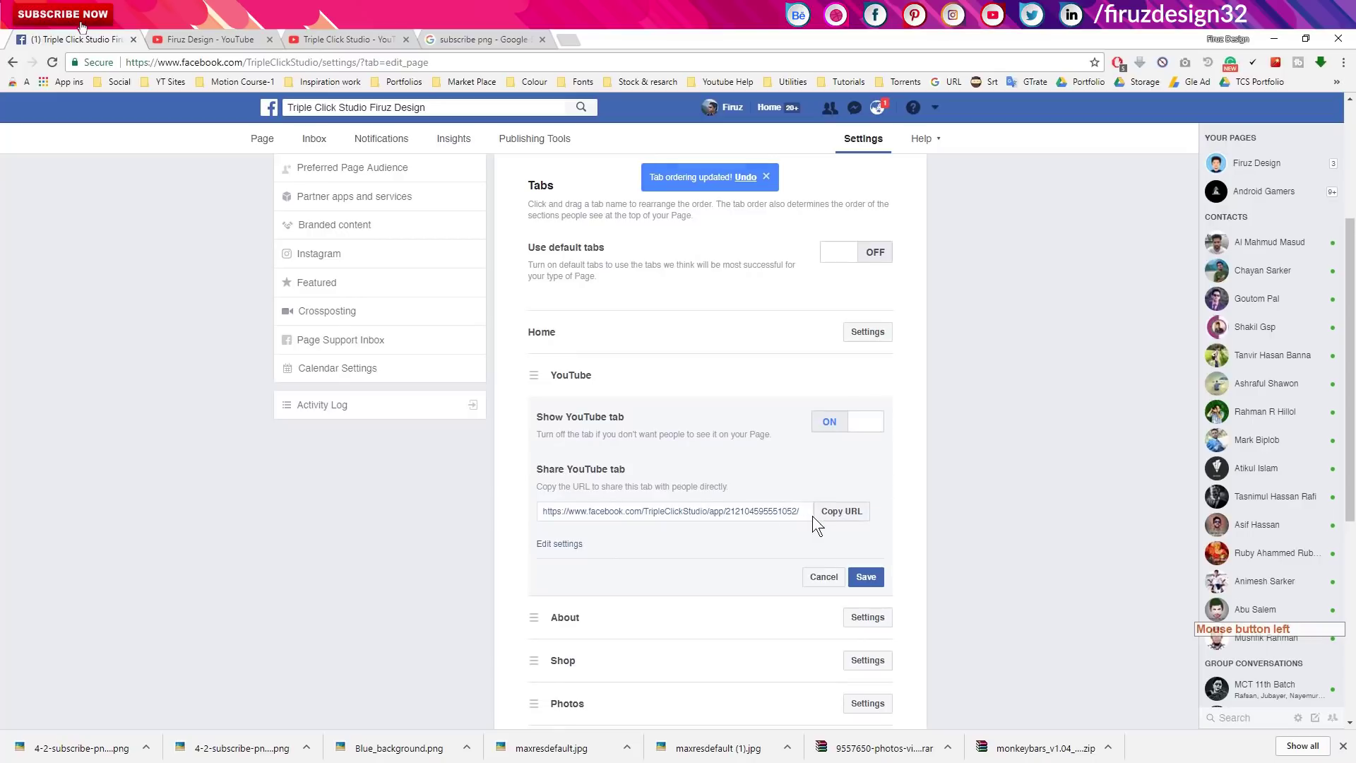
{"action": "left_click", "coordinate": [837, 520]}
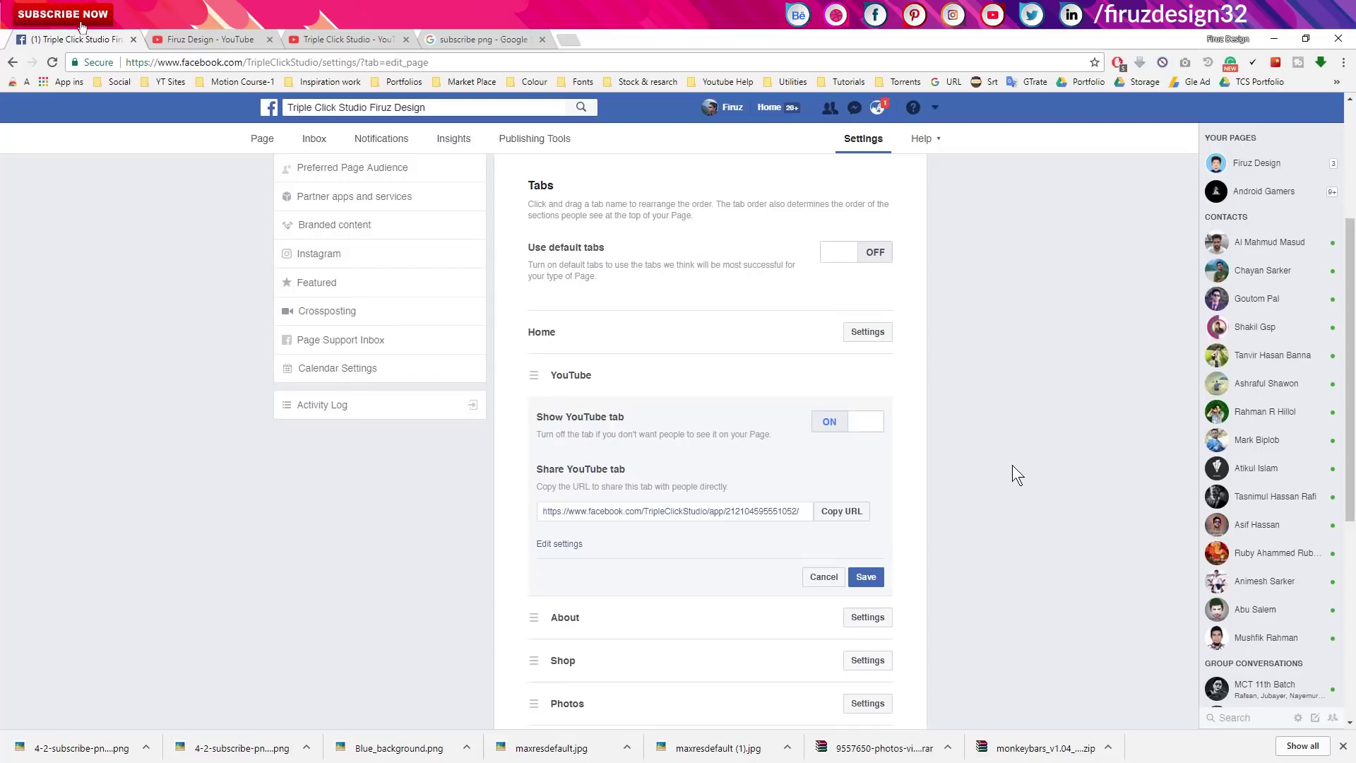
Set the custom tab name to 'Youtube Channel', save it and close the Edit Youtube Tab settings
{"action": "left_click", "coordinate": [576, 540]}
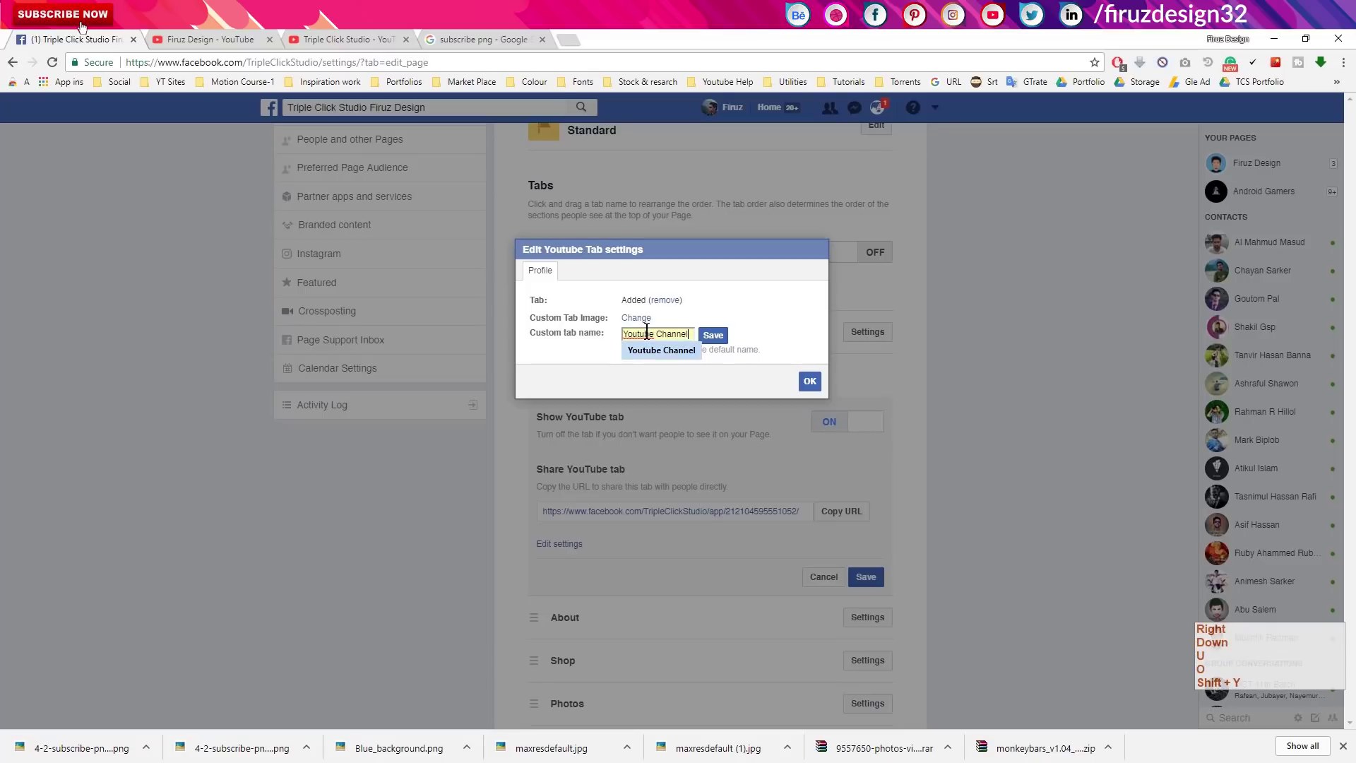
{"action": "key", "text": "Right"}
{"action": "key", "text": "Down"}
{"action": "key", "text": "u"}
{"action": "left_click", "coordinate": [726, 343]}
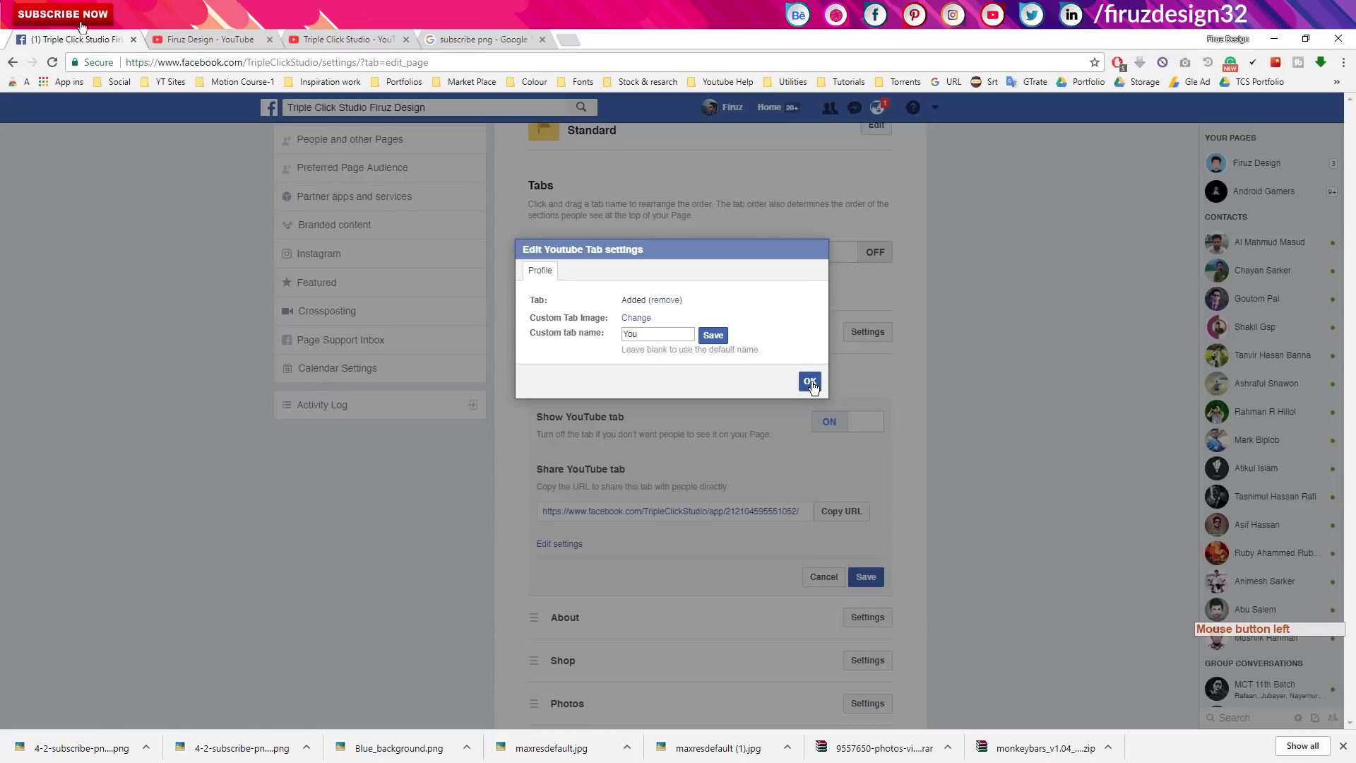
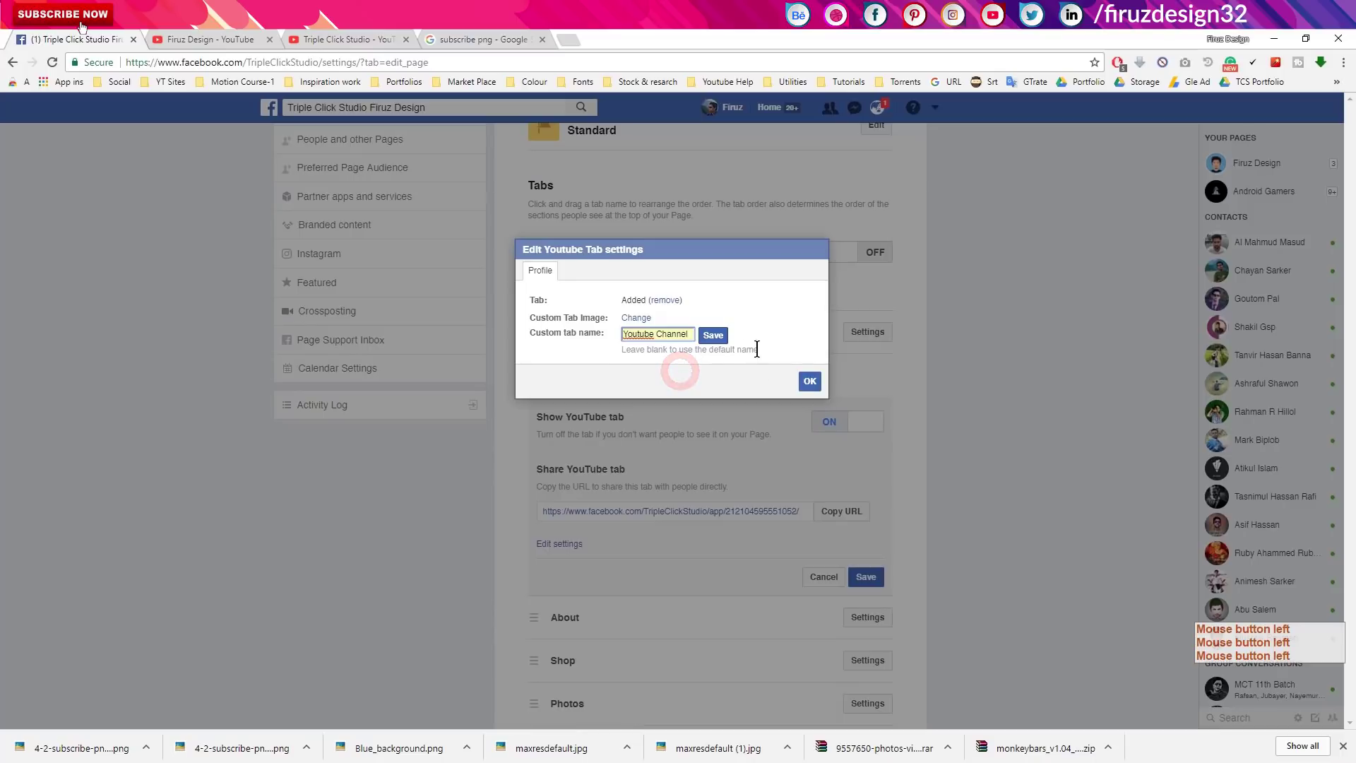
{"action": "left_click", "coordinate": [729, 343]}
View the renamed Youtube Channel tab showing the Bahubali tribute video with Application settings expanded
{"action": "left_click", "coordinate": [810, 382]}
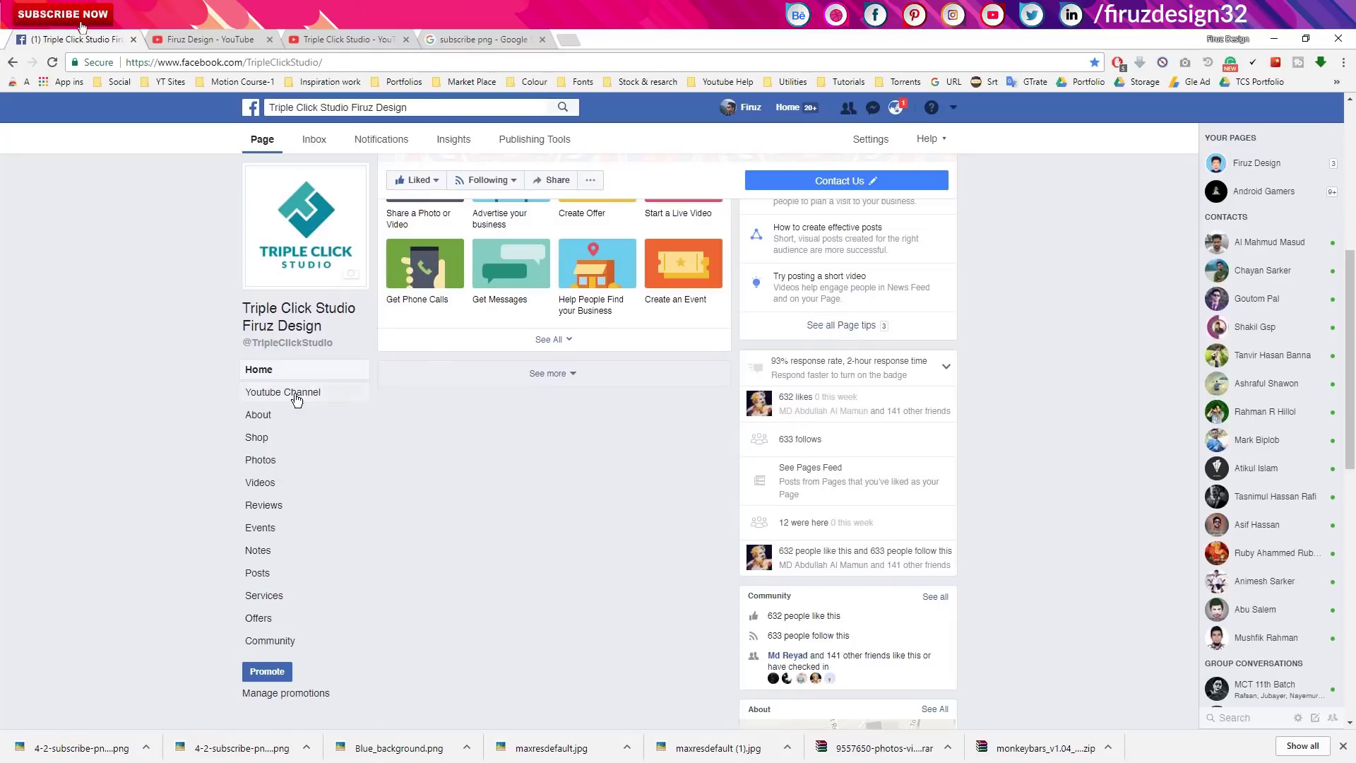
{"action": "left_click", "coordinate": [315, 396]}
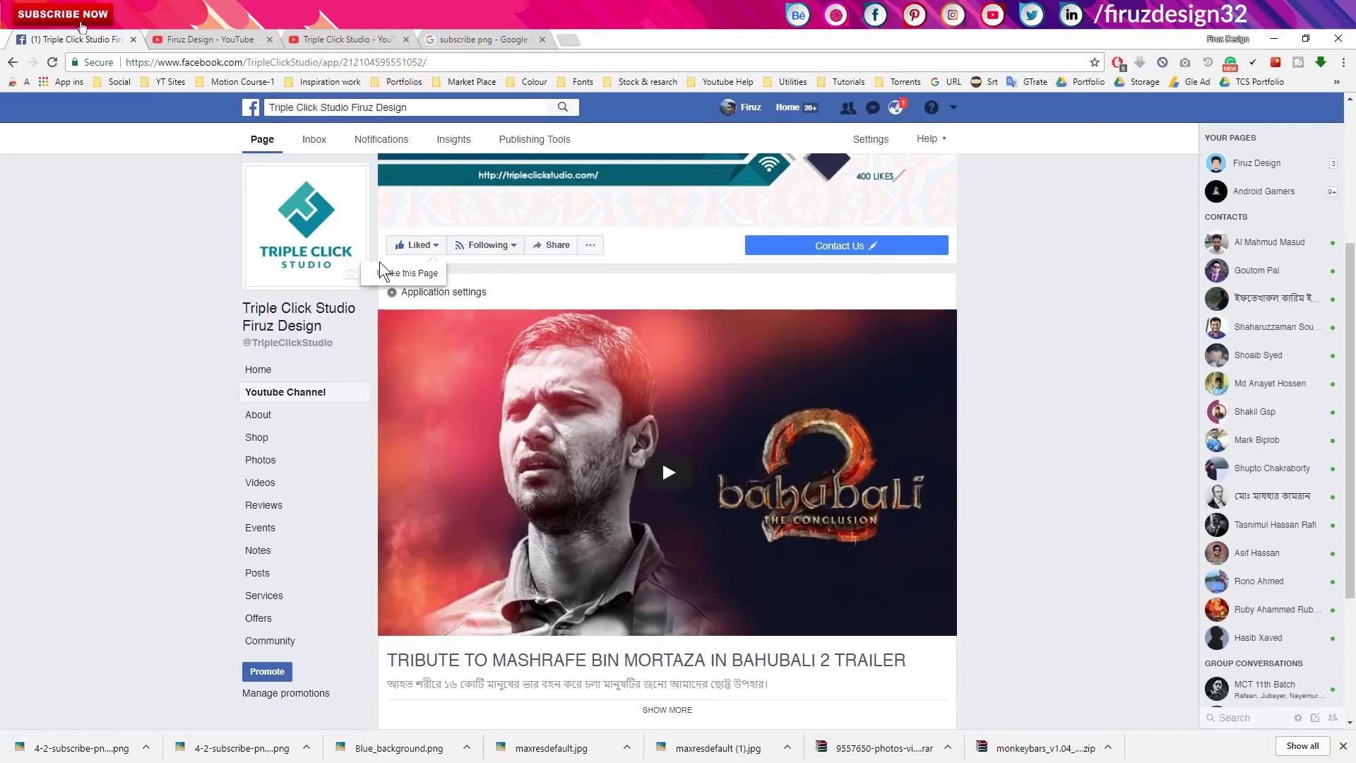
{"action": "left_click", "coordinate": [459, 299]}
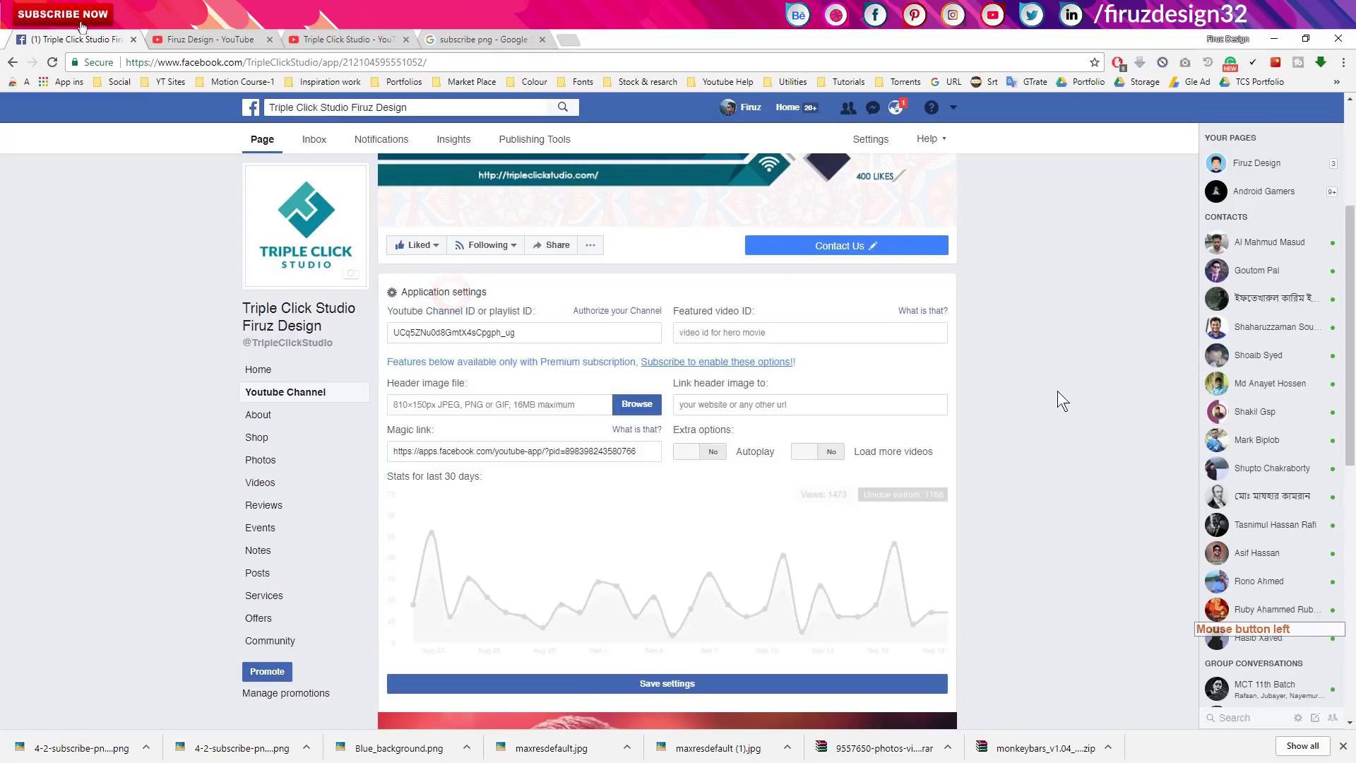